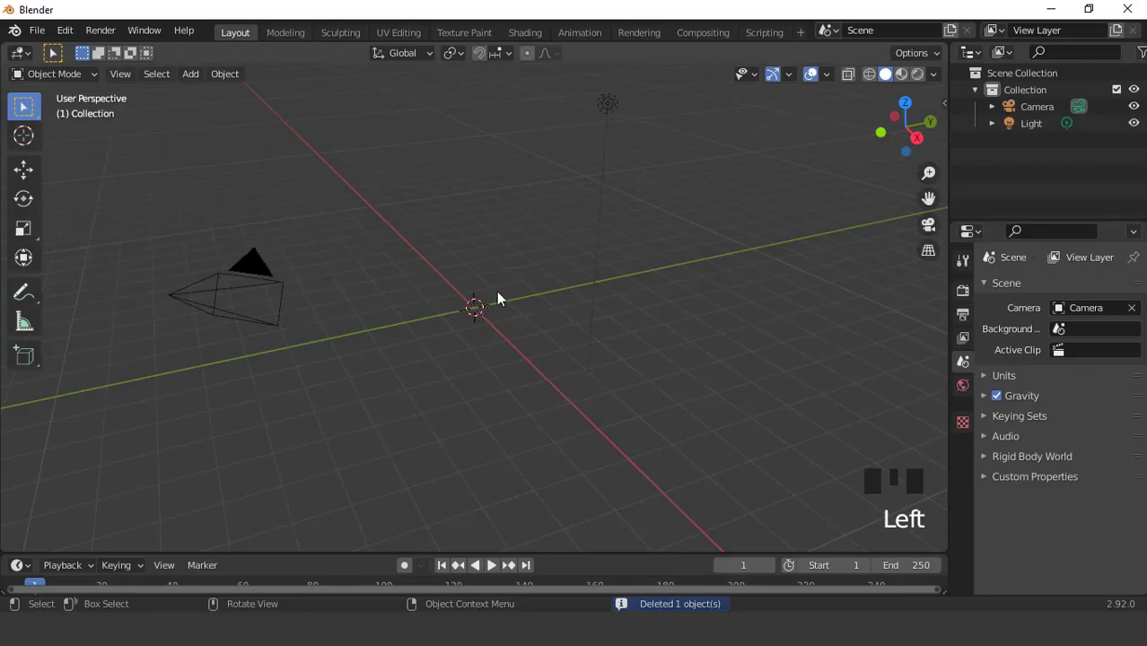
# - Add a cylinder, rotate it 90° onto its side and enter Edit Mode in Right view
pyautogui.moveTo(829, 73); pyautogui.dragTo(482, 333)
pyautogui.scroll(3)
pyautogui.press('KP_1')
pyautogui.press('r')
pyautogui.press('KP_3')
pyautogui.scroll(3)
pyautogui.press('Tab')
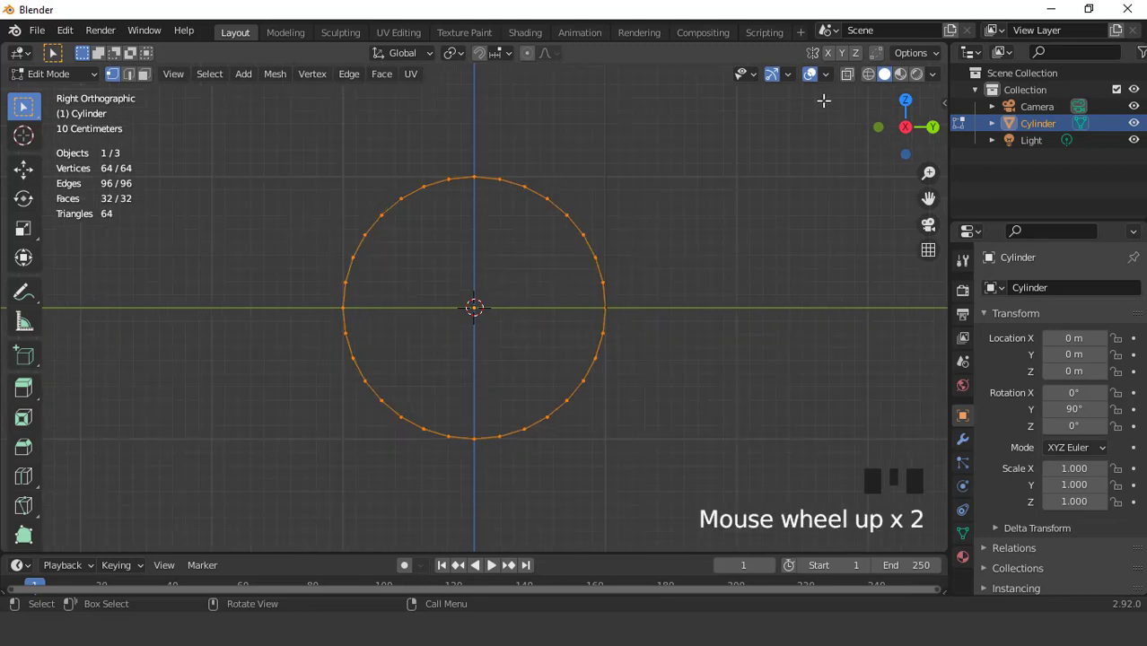
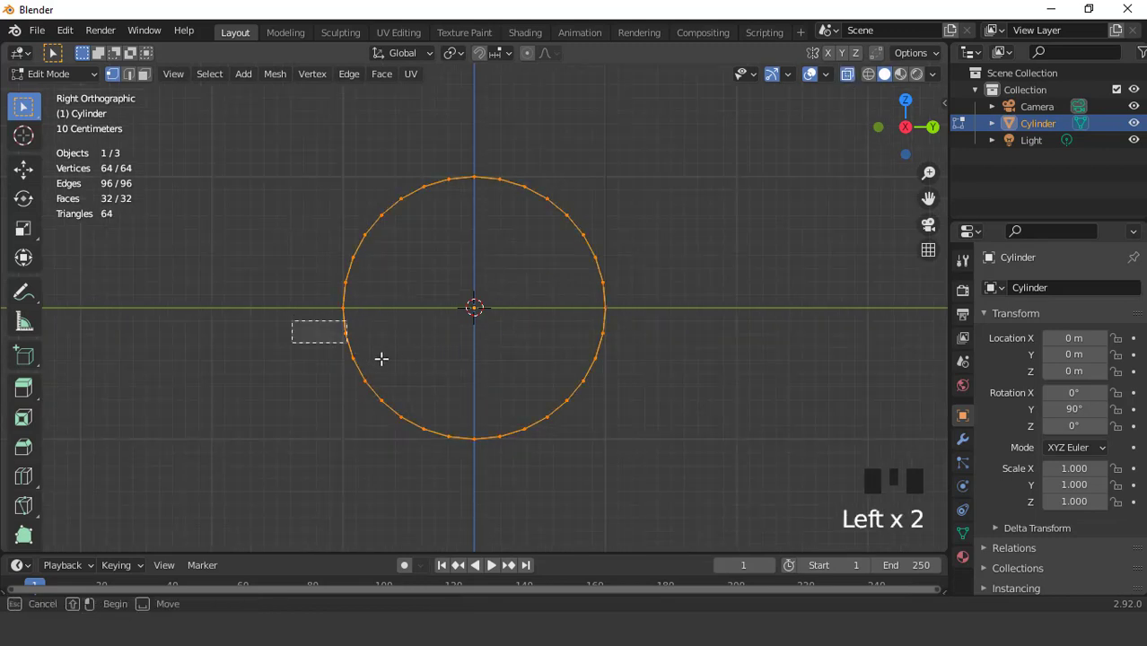
# - Delete the lower half of the cylinder's vertices to leave a half-barrel vault
pyautogui.press('x')
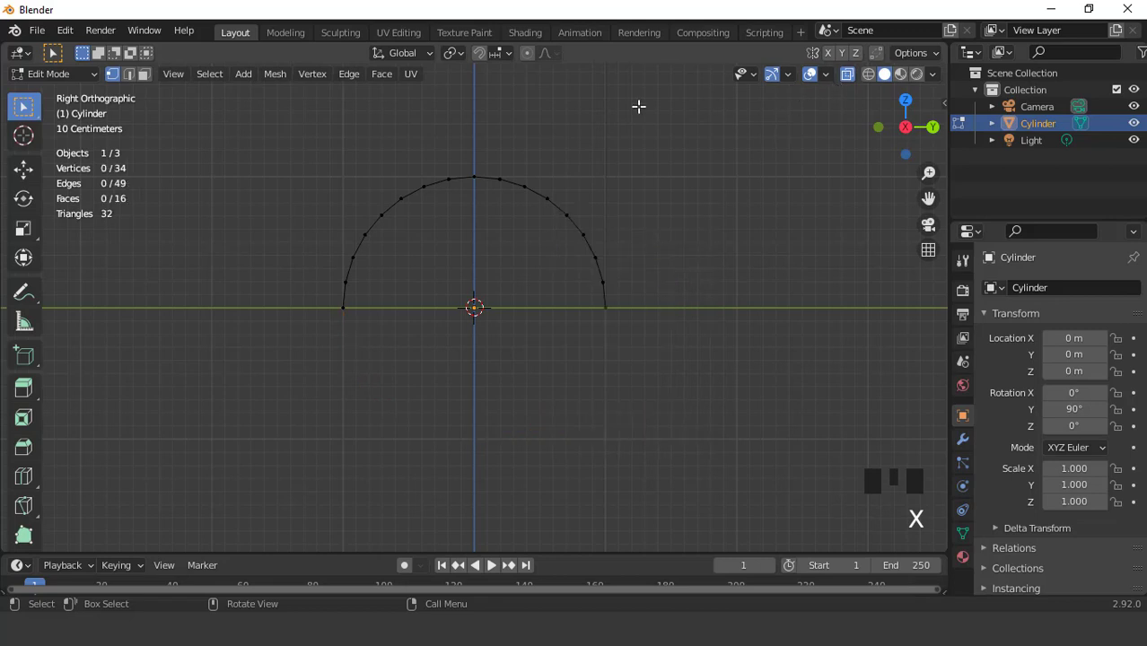
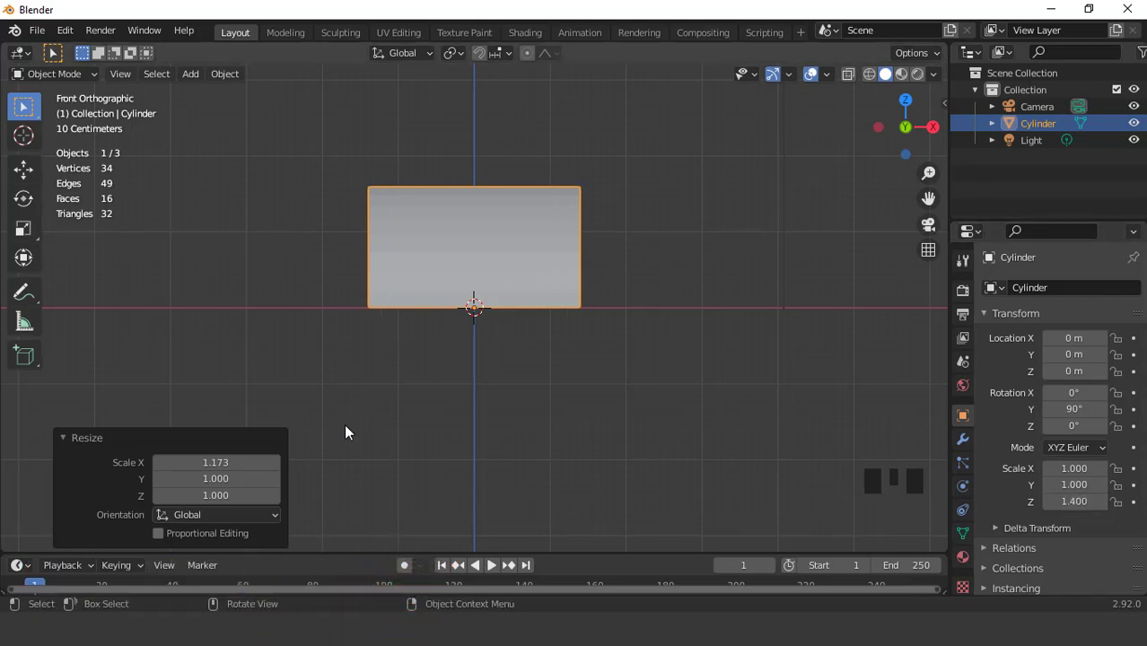
# - Duplicate the half-barrel, rotate the copy 90° around Z and apply all its transforms
pyautogui.scroll(-3)
pyautogui.moveTo(520, 329); pyautogui.dragTo(515, 289)
pyautogui.scroll(3)
pyautogui.moveTo(400, 311); pyautogui.dragTo(556, 305)
pyautogui.press('KP_7')
pyautogui.press('shift+d')
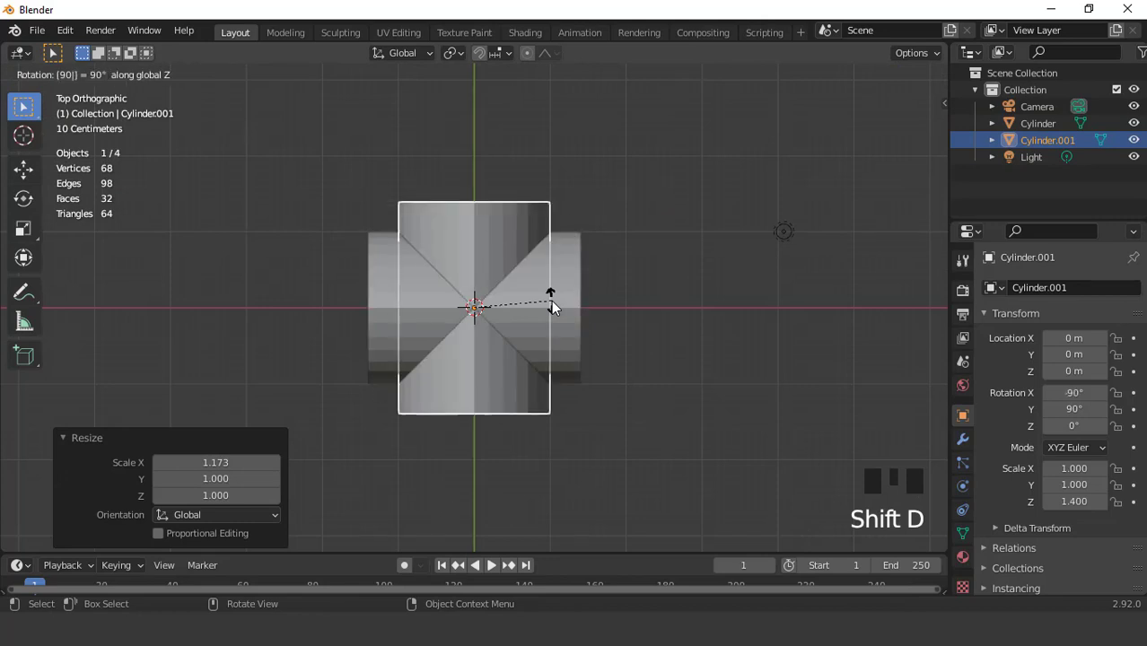
pyautogui.moveTo(519, 294); pyautogui.dragTo(505, 250)
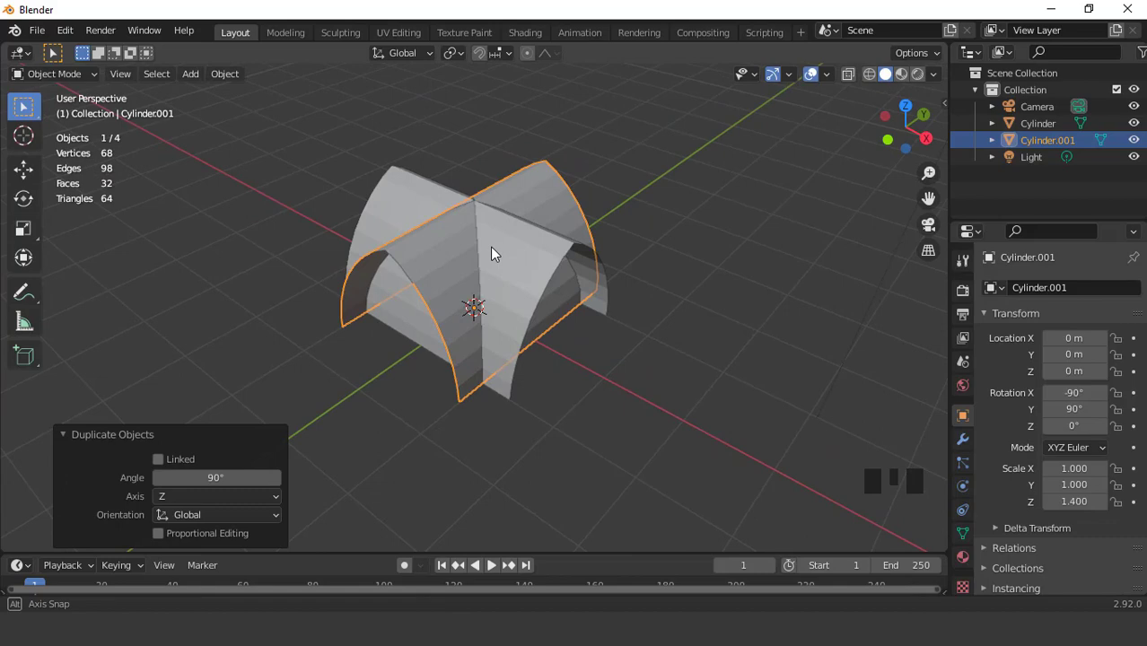
pyautogui.press('ctrl+a')
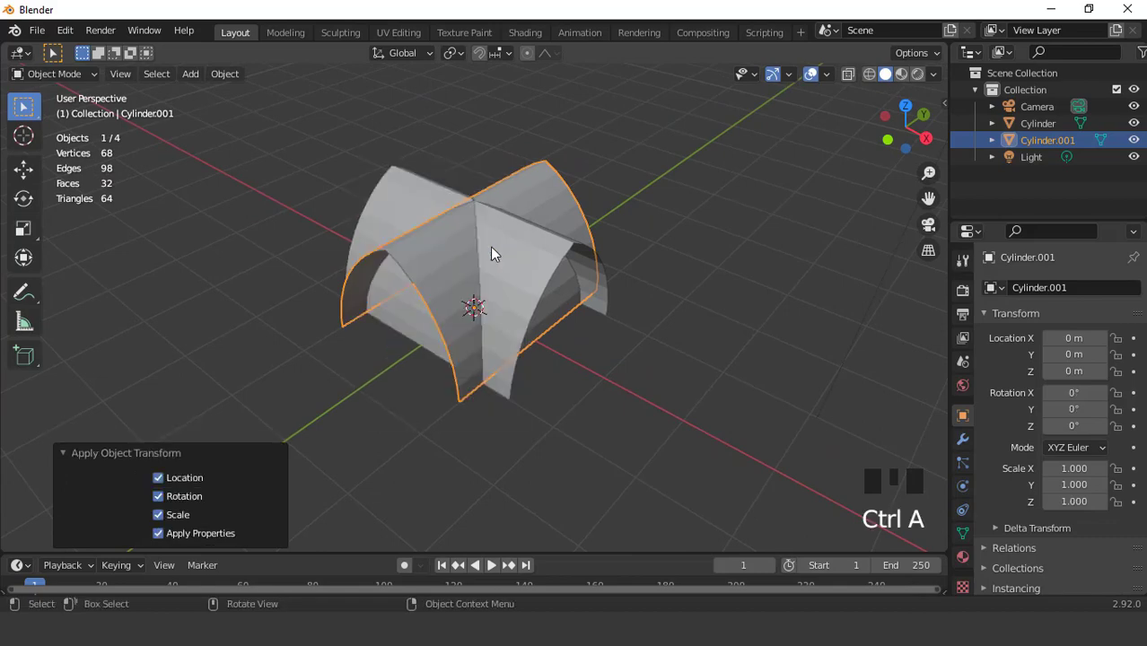
# - Apply the original vault's transforms and add a Boolean Union with Cylinder.001
pyautogui.click(518, 258)
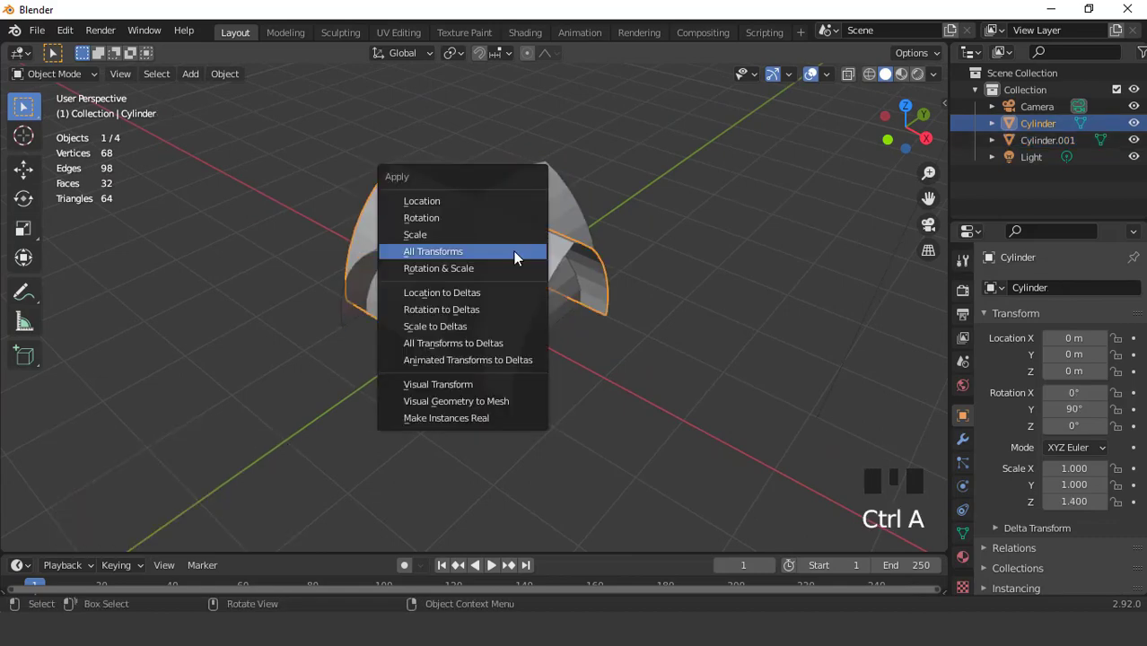
pyautogui.moveTo(514, 238); pyautogui.dragTo(434, 262)
pyautogui.scroll(3)
pyautogui.moveTo(966, 432); pyautogui.dragTo(998, 288)
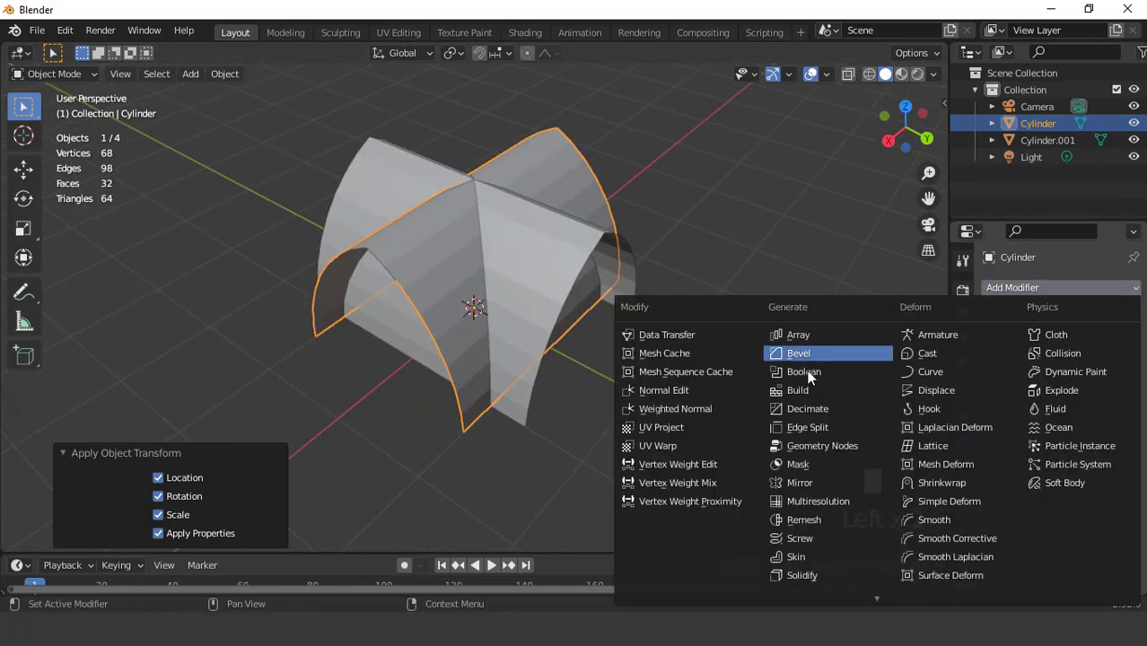
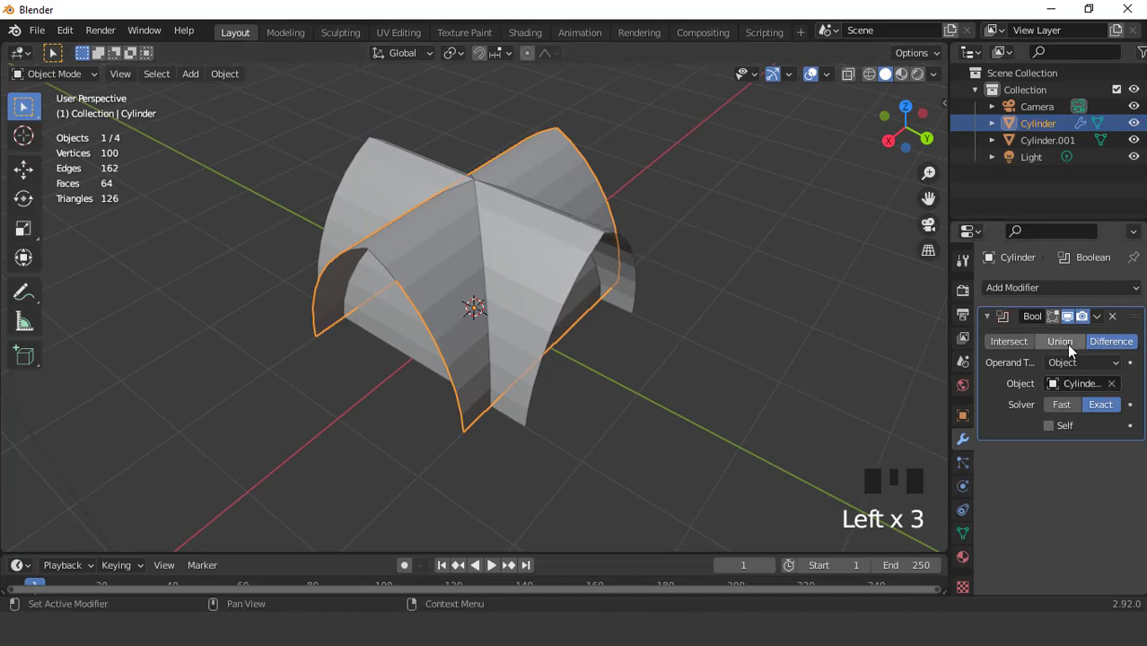
pyautogui.click(1071, 348)
pyautogui.moveTo(690, 304); pyautogui.dragTo(1100, 316)
pyautogui.moveTo(1100, 316); pyautogui.dragTo(594, 219)
# - Apply the Boolean modifier and delete the leftover Cylinder.001 copy
pyautogui.scroll(-3)
pyautogui.moveTo(606, 233); pyautogui.dragTo(580, 239)
pyautogui.scroll(3)
pyautogui.click(545, 261)
pyautogui.scroll(-3)
pyautogui.moveTo(518, 262); pyautogui.dragTo(554, 257)
pyautogui.press('Delete')
pyautogui.moveTo(512, 240); pyautogui.dragTo(497, 227)
pyautogui.click(496, 227)
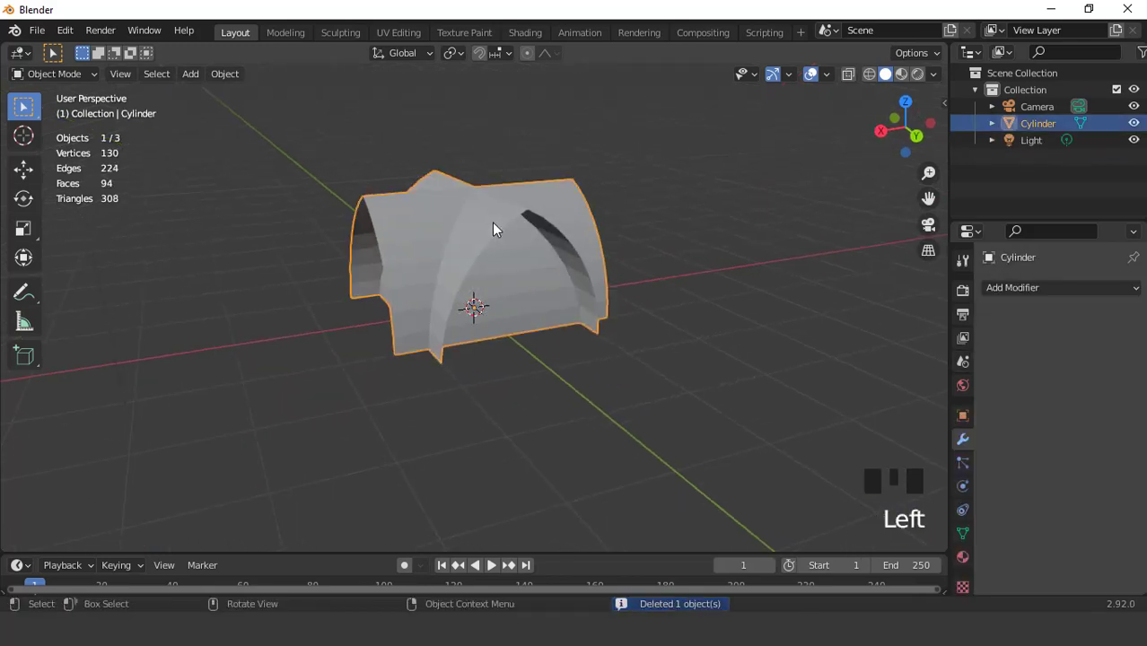
# - In Edit Mode face select, box-select the vault's leftover inner faces and delete them
pyautogui.press('KP_1')
pyautogui.scroll(3)
pyautogui.press('Tab')
pyautogui.moveTo(491, 259); pyautogui.dragTo(495, 240)
pyautogui.press('3')
pyautogui.moveTo(476, 222); pyautogui.dragTo(475, 165)
pyautogui.click(475, 165)
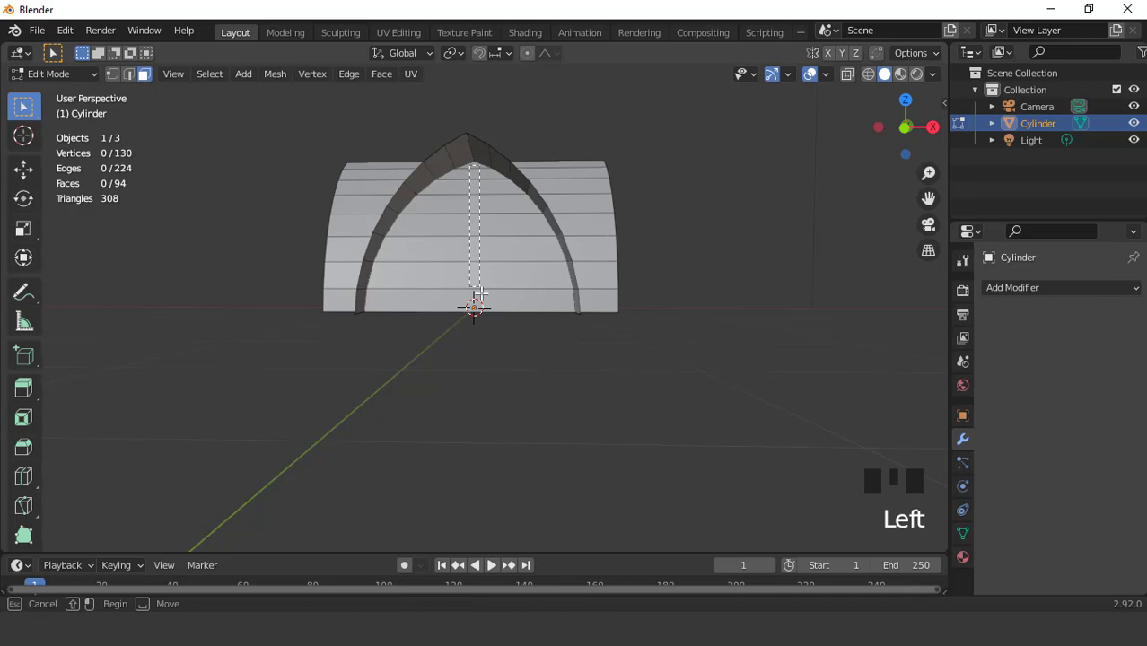
pyautogui.moveTo(488, 274); pyautogui.dragTo(475, 244)
pyautogui.click(475, 244)
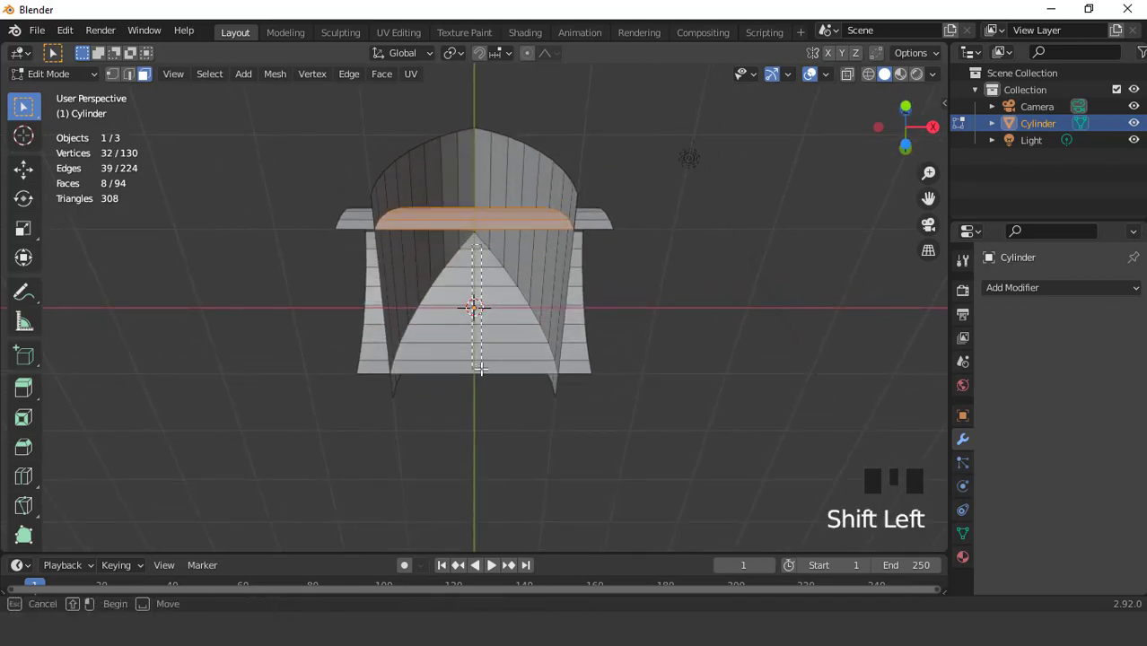
pyautogui.press('x')
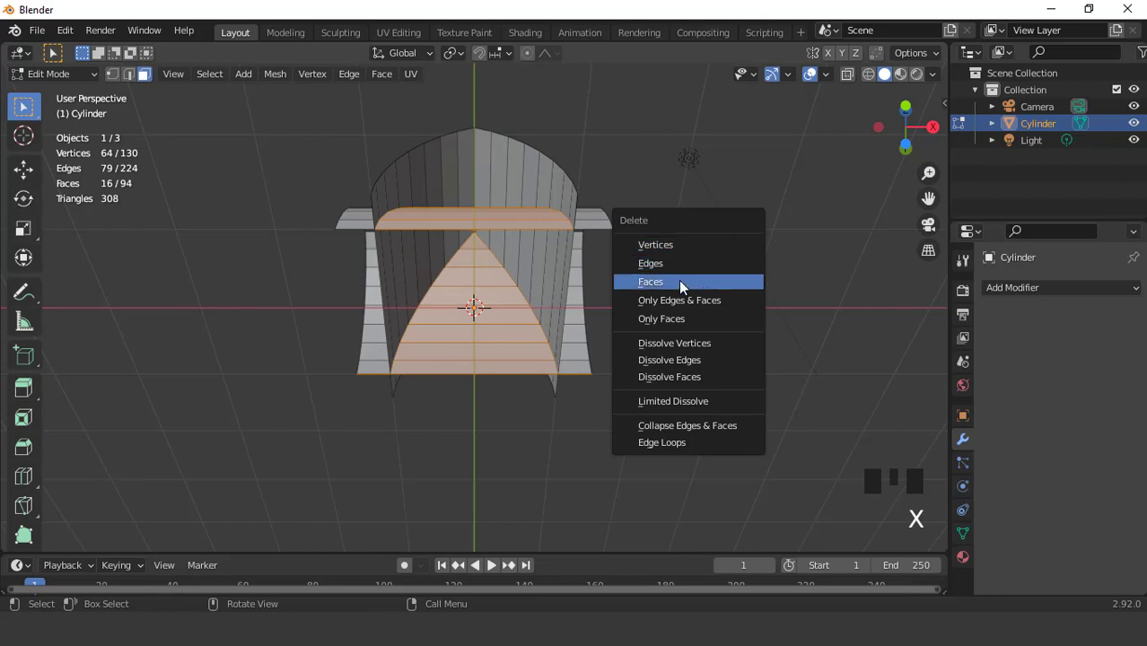
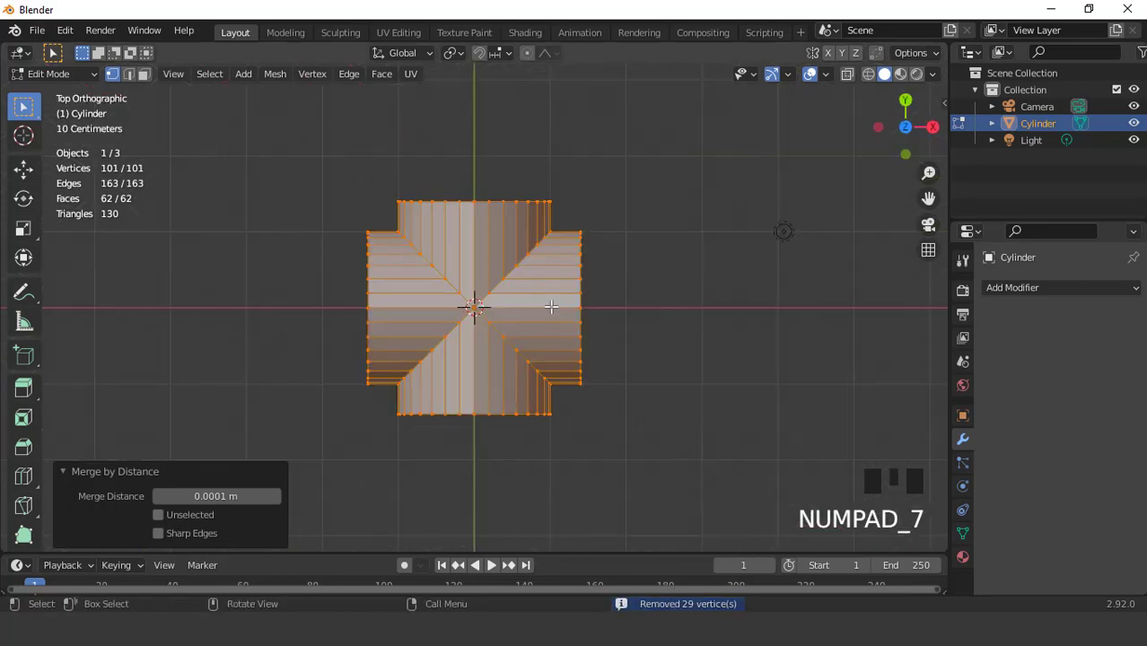
# - Select the vault's centre strip faces, merge duplicates by distance and switch to Top view
pyautogui.scroll(3)
pyautogui.press('3')
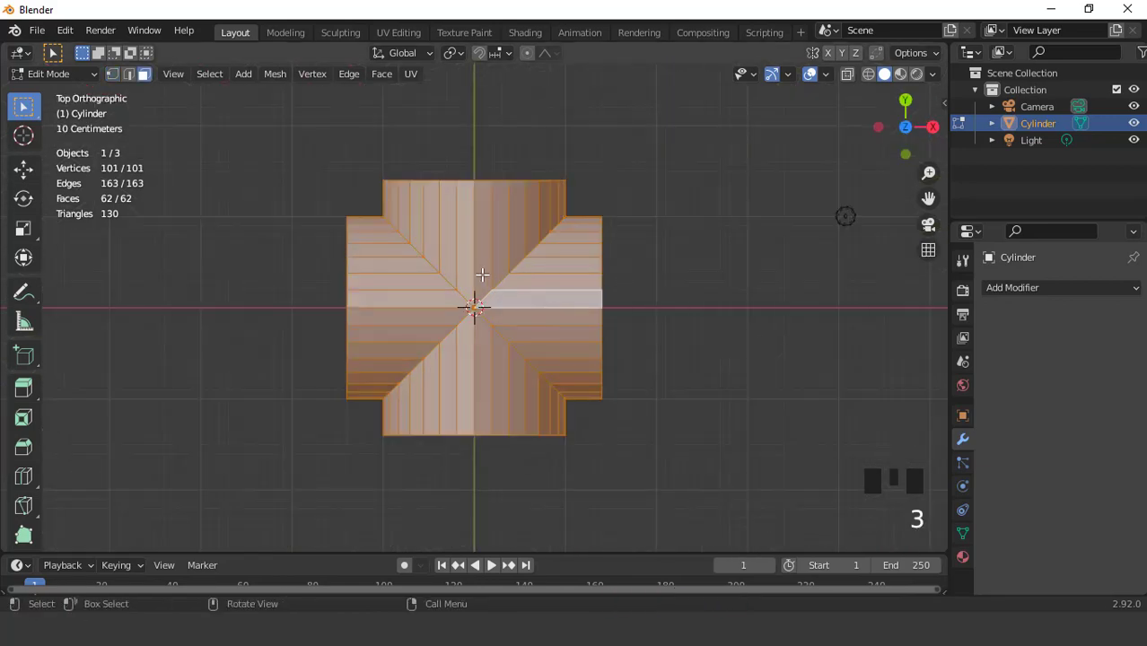
pyautogui.click(482, 272)
pyautogui.click(467, 277)
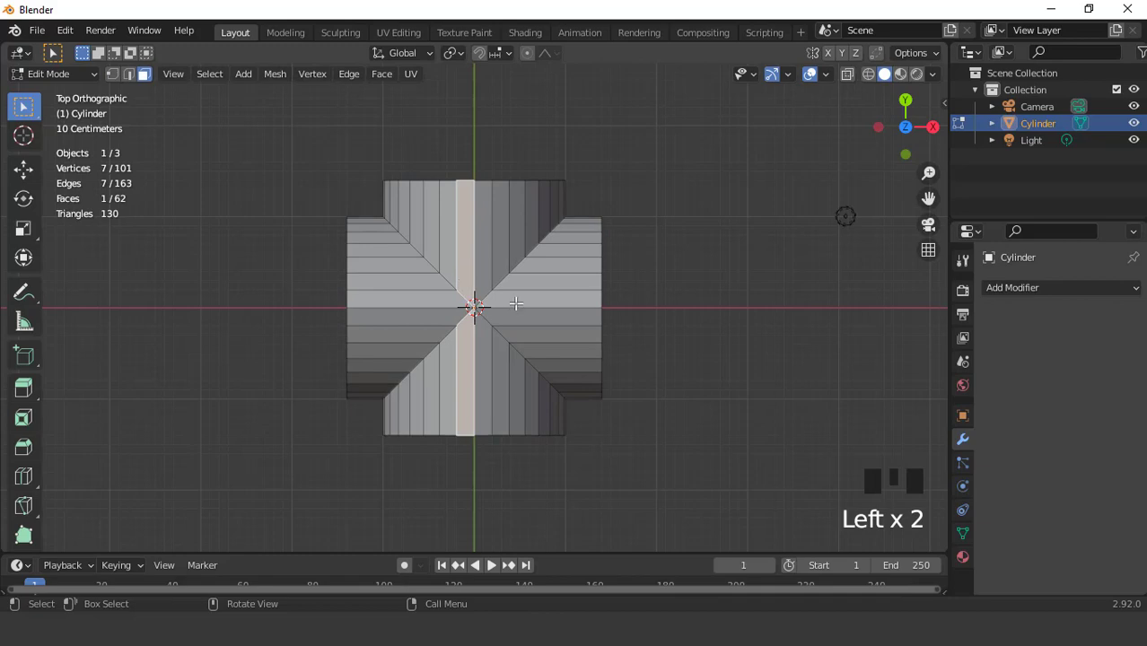
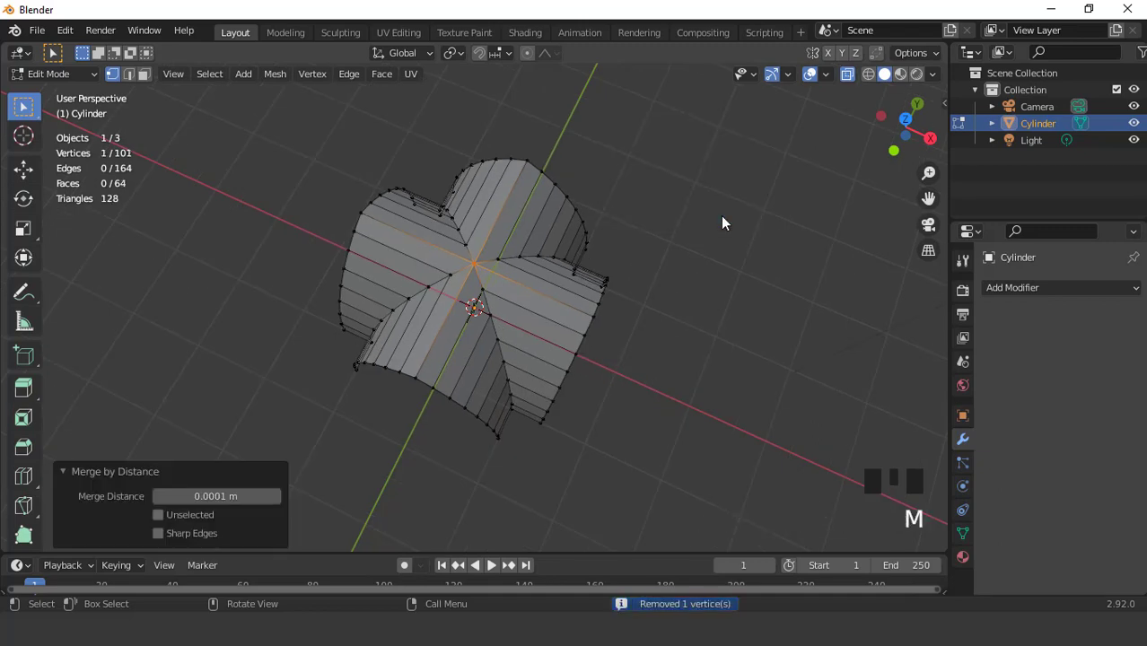
pyautogui.press('KP_7')
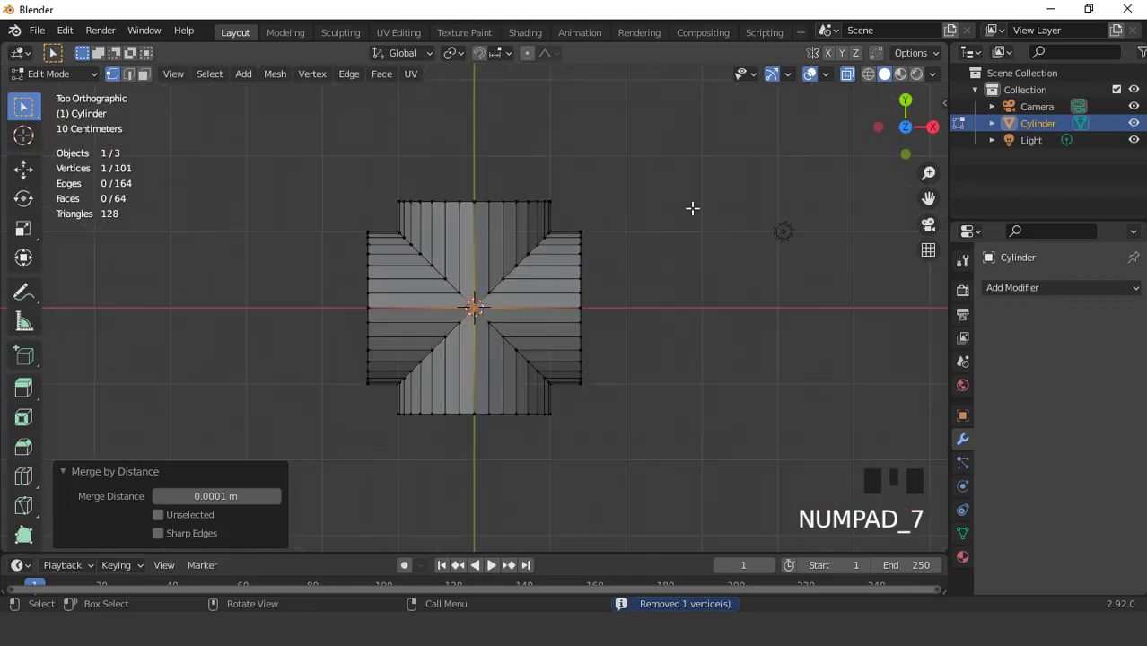
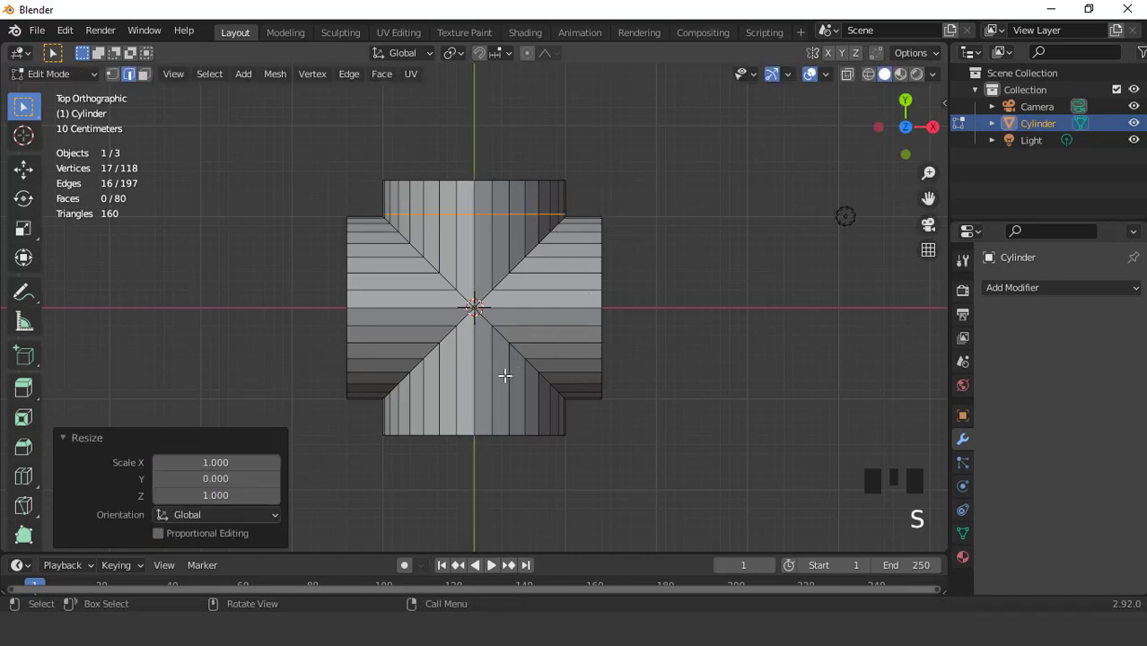
# - Cut extra edge loops across each of the vault's arms with Ctrl+R
pyautogui.press('ctrl+r')
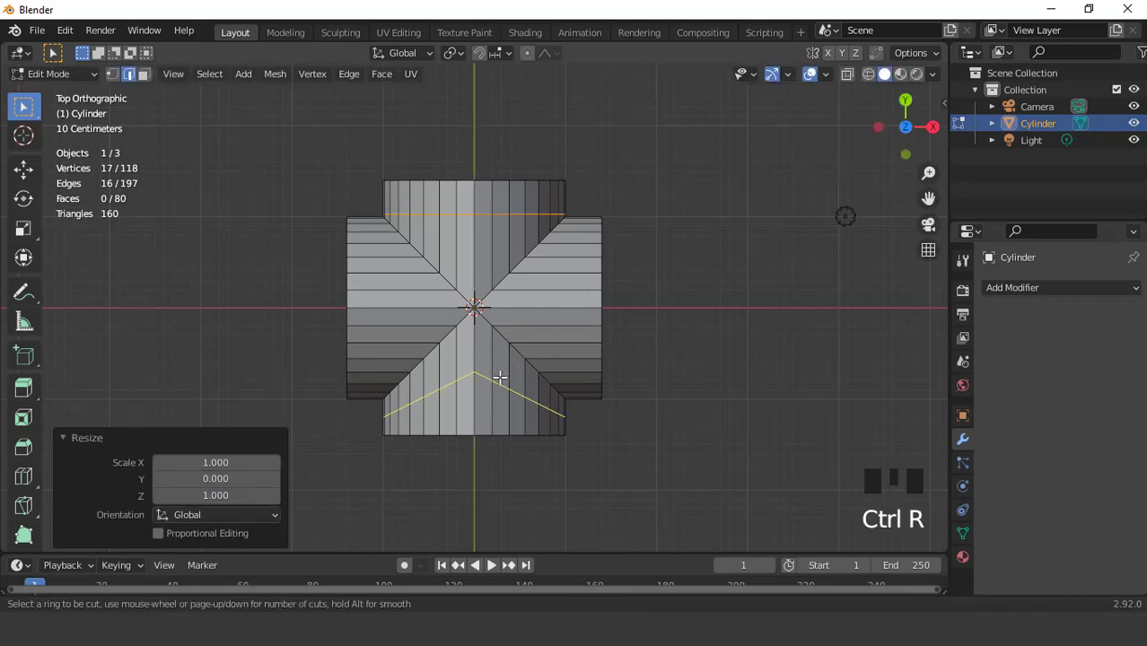
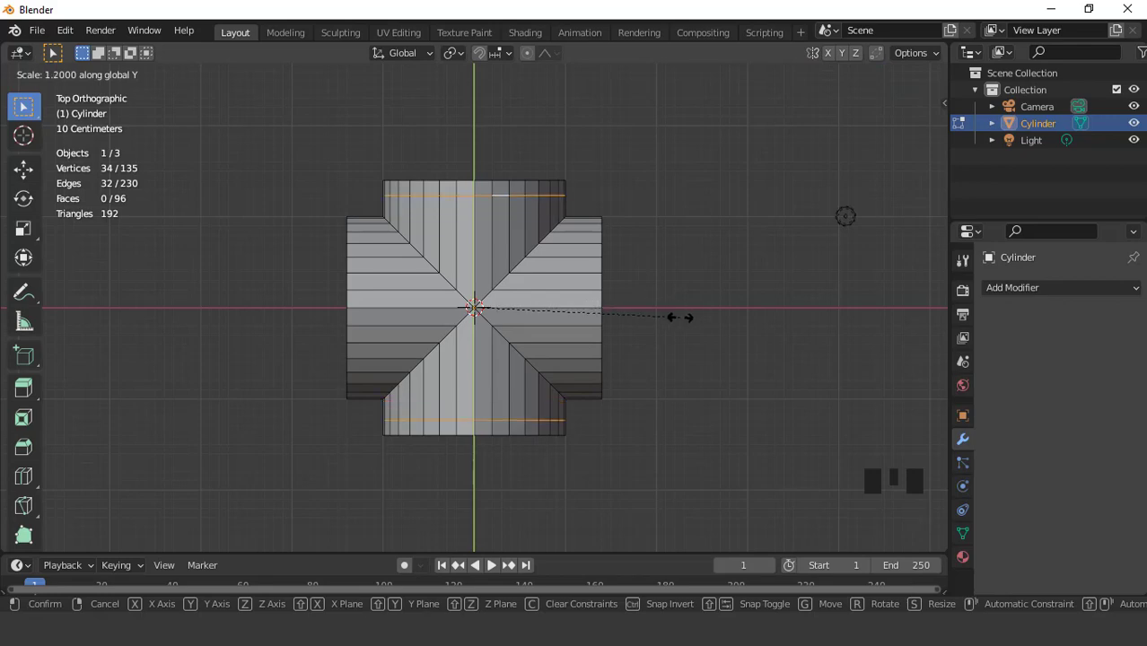
pyautogui.press('ctrl+r')
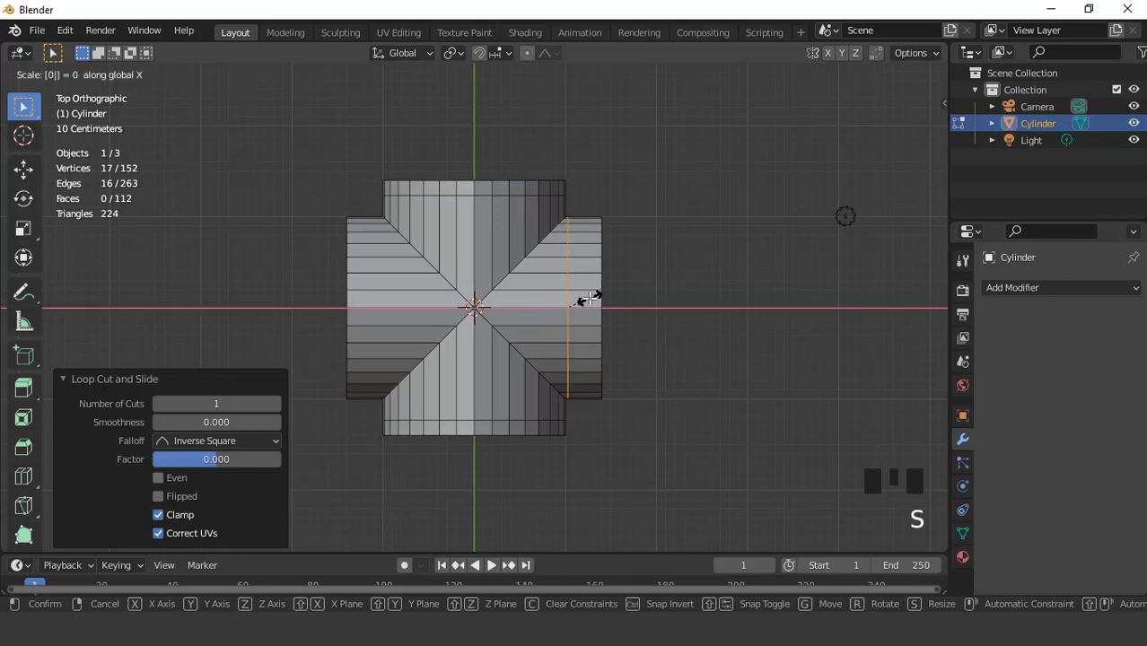
pyautogui.press('ctrl+r')
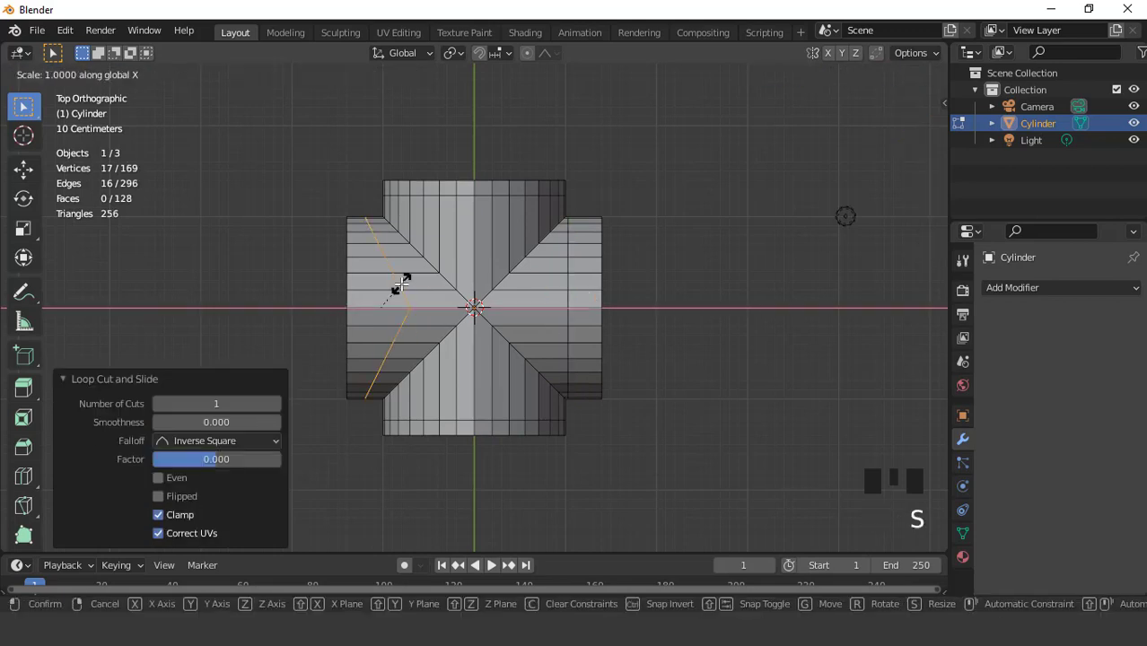
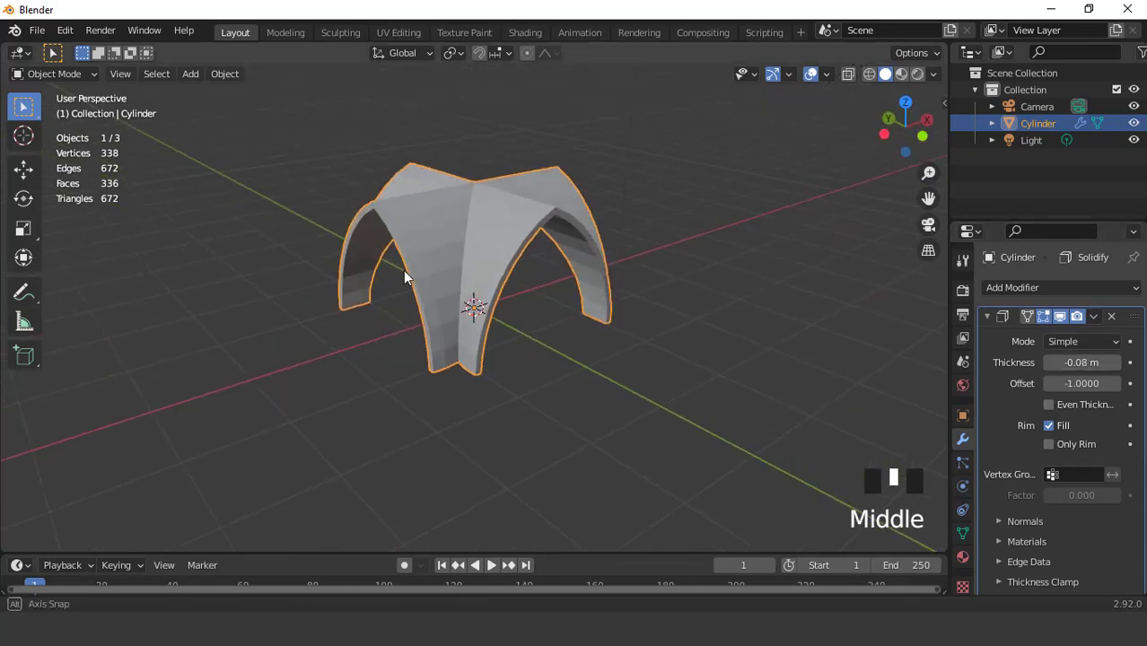
# - Set Solidify thickness to about -0.08 m and apply it to the vault mesh
pyautogui.moveTo(1051, 366); pyautogui.dragTo(593, 237)
pyautogui.moveTo(593, 237); pyautogui.dragTo(1096, 322)
pyautogui.moveTo(1096, 322); pyautogui.dragTo(565, 267)
pyautogui.scroll(3)
pyautogui.scroll(-3)
pyautogui.middleClick(531, 286)
# - Scale the four inner corner vertices outward by about 1.024 and zoom to check a corner
pyautogui.scroll(3)
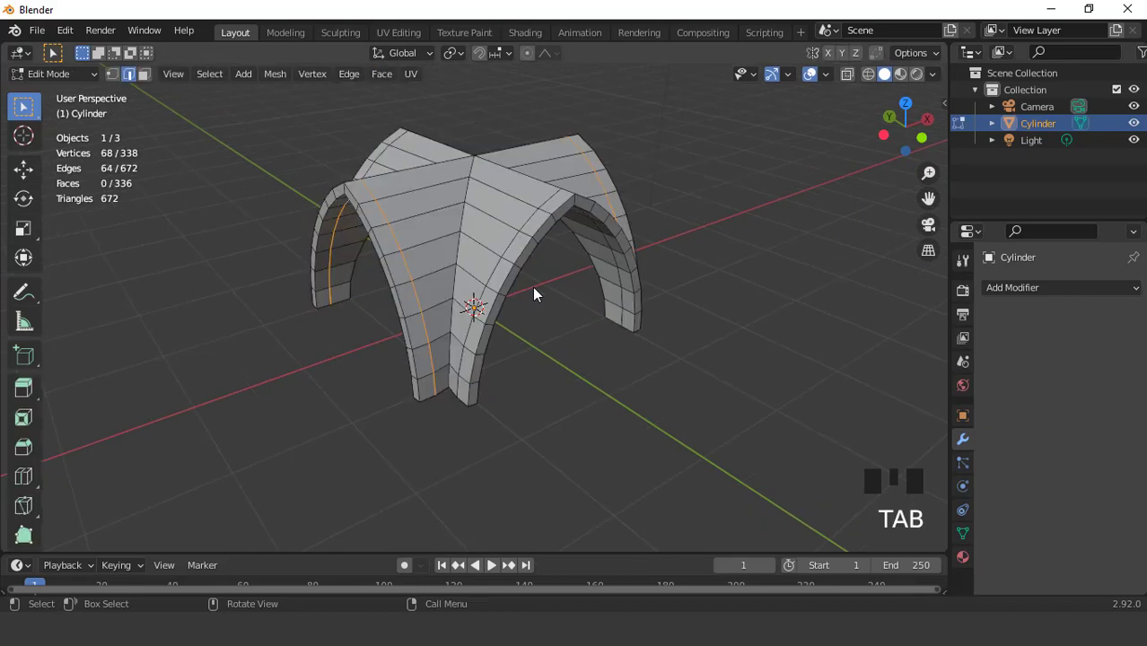
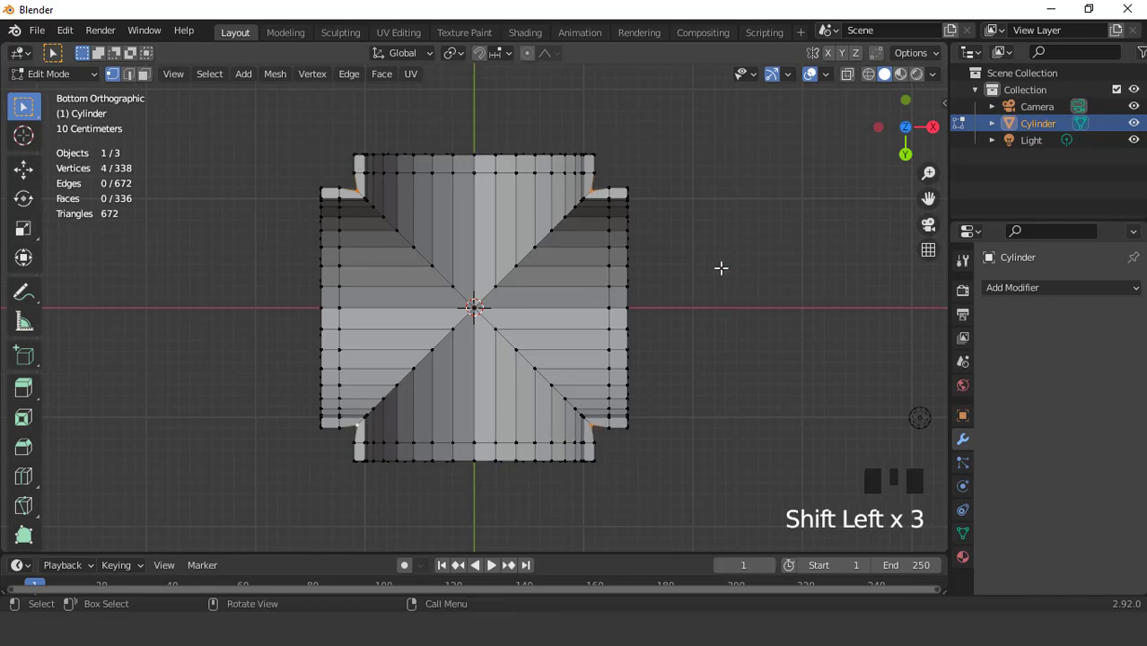
pyautogui.press('s')
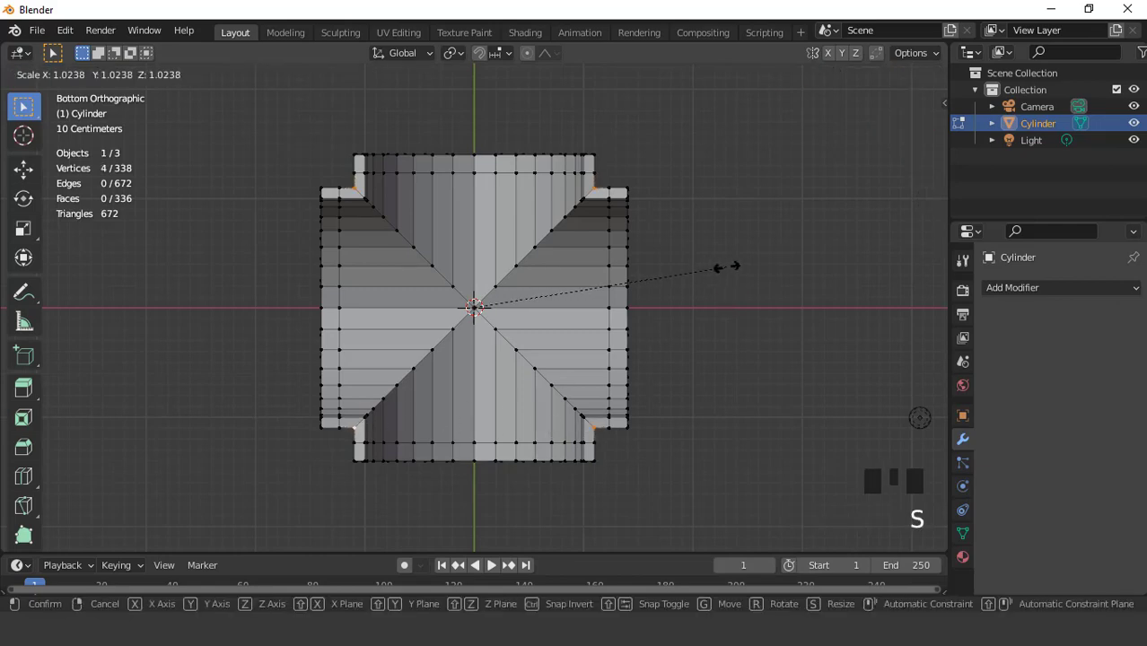
pyautogui.press('shift+b')
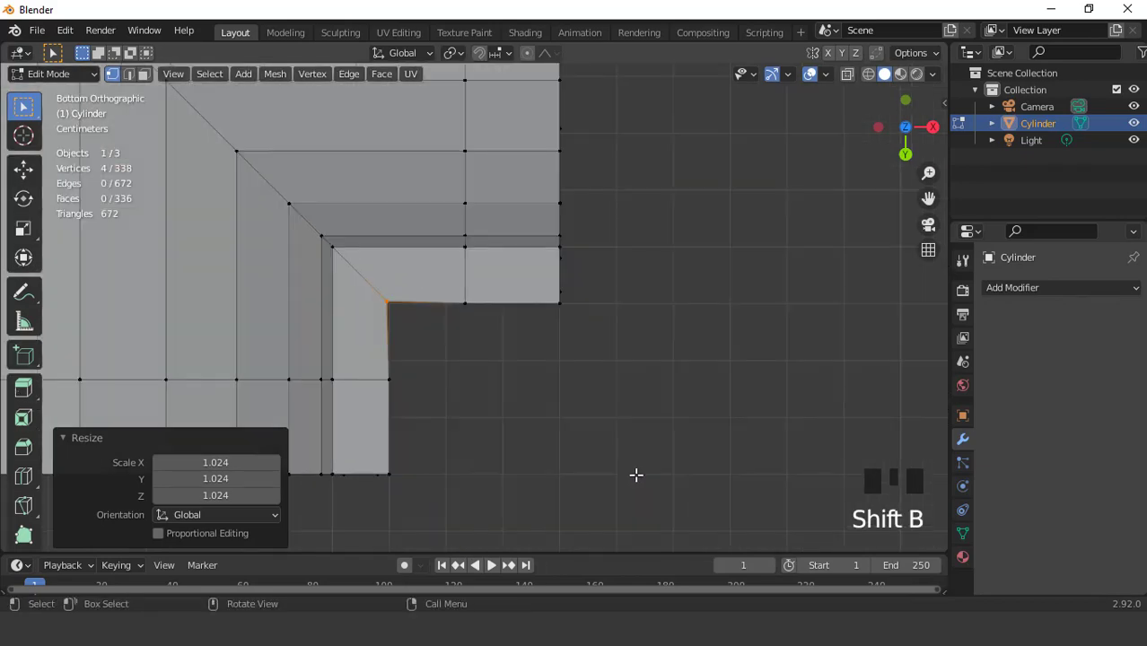
pyautogui.scroll(-3)
pyautogui.press('KP_1')
pyautogui.press('KP_7')
# - Toggle out and back into Edit Mode and return to the Top view of the vault
pyautogui.scroll(3)
pyautogui.press('Tab')
pyautogui.scroll(-3)
pyautogui.moveTo(563, 305); pyautogui.dragTo(588, 231)
pyautogui.press('KP_7')
pyautogui.press('Tab')
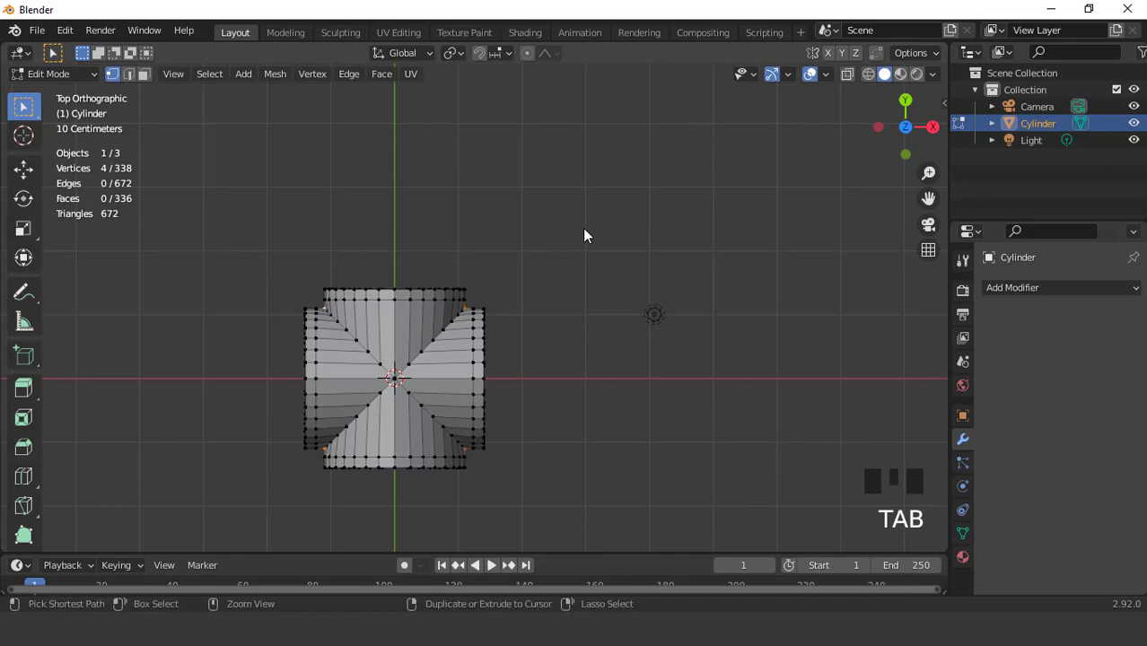
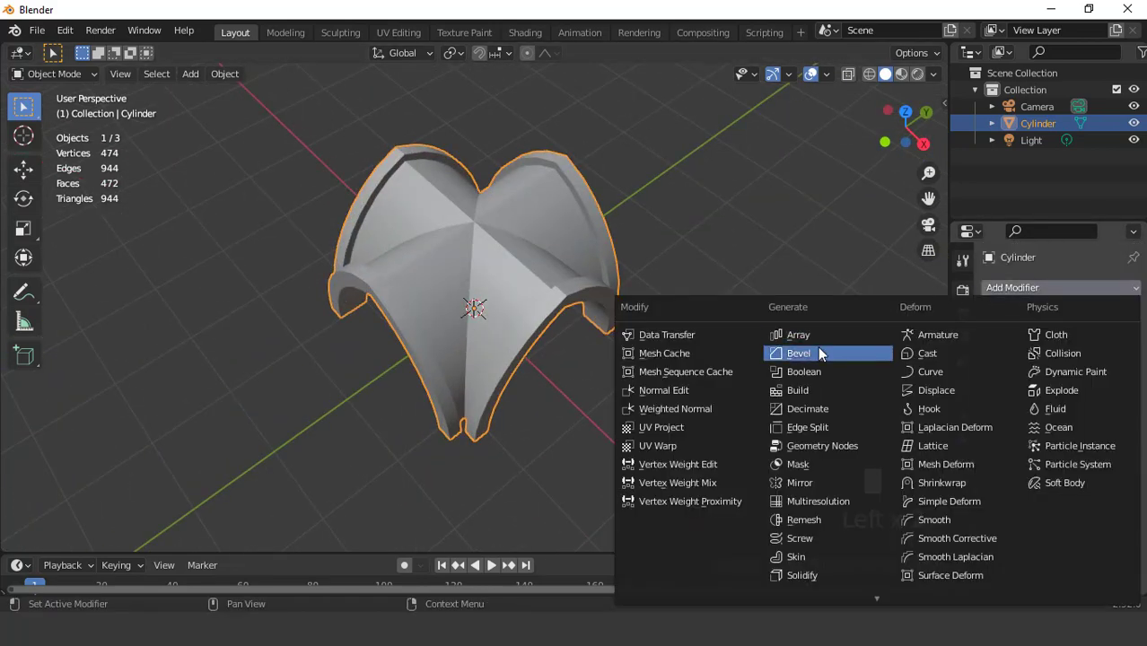
# - Add a Bevel modifier with 0.02 m width and 2 segments to the vault's edges
pyautogui.moveTo(817, 356); pyautogui.dragTo(736, 261)
pyautogui.moveTo(736, 261); pyautogui.dragTo(738, 290)
pyautogui.scroll(3)
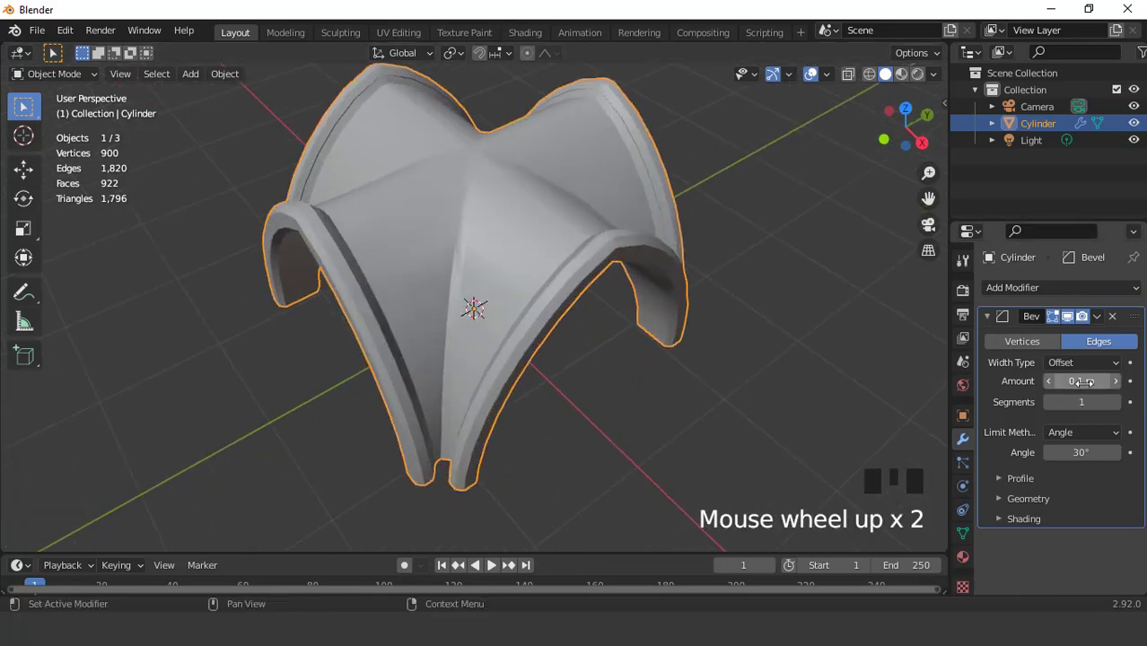
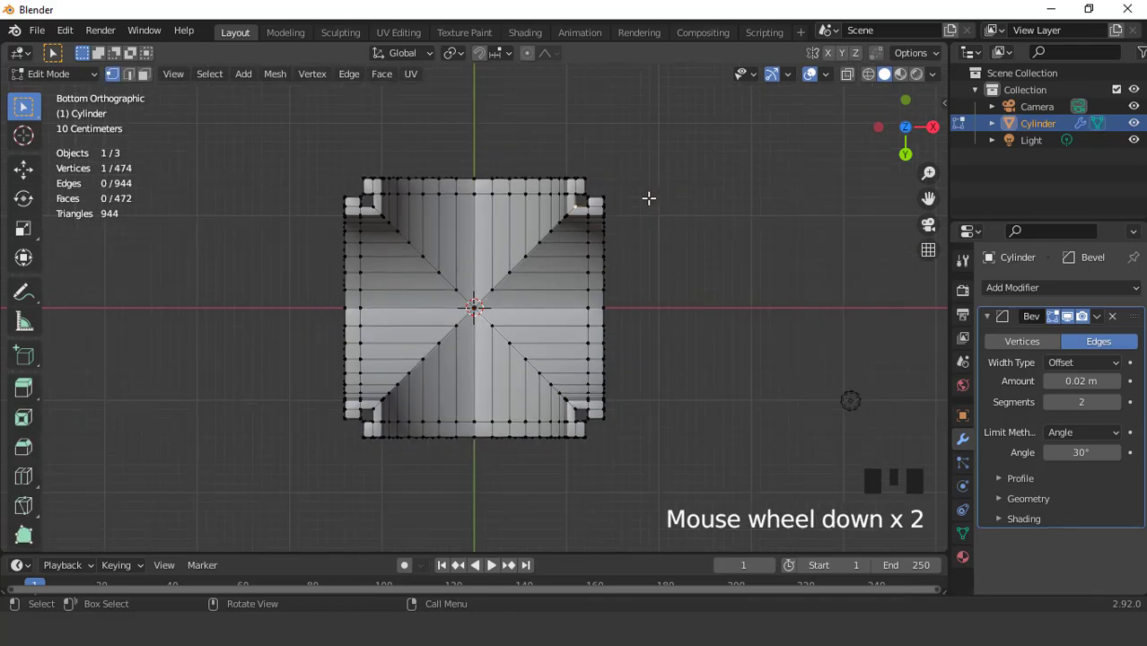
# - Snap the 3D cursor to a foot vertex and leave Edit Mode ready to add the cube
pyautogui.press('shift+s')
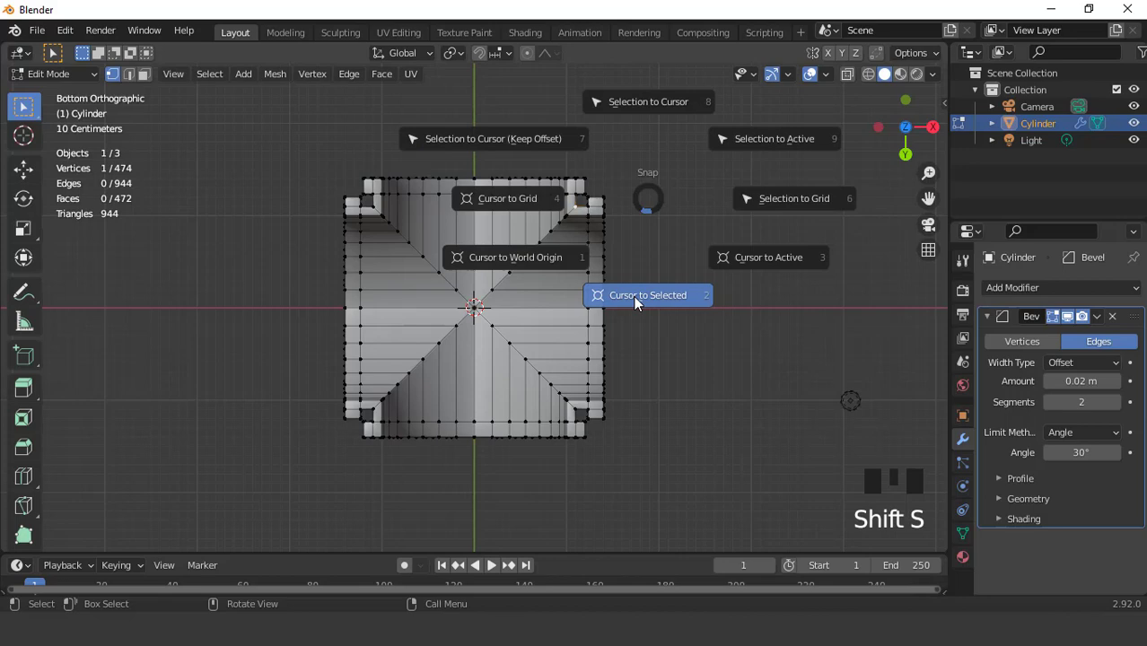
pyautogui.press('Tab')
pyautogui.press('KP_1')
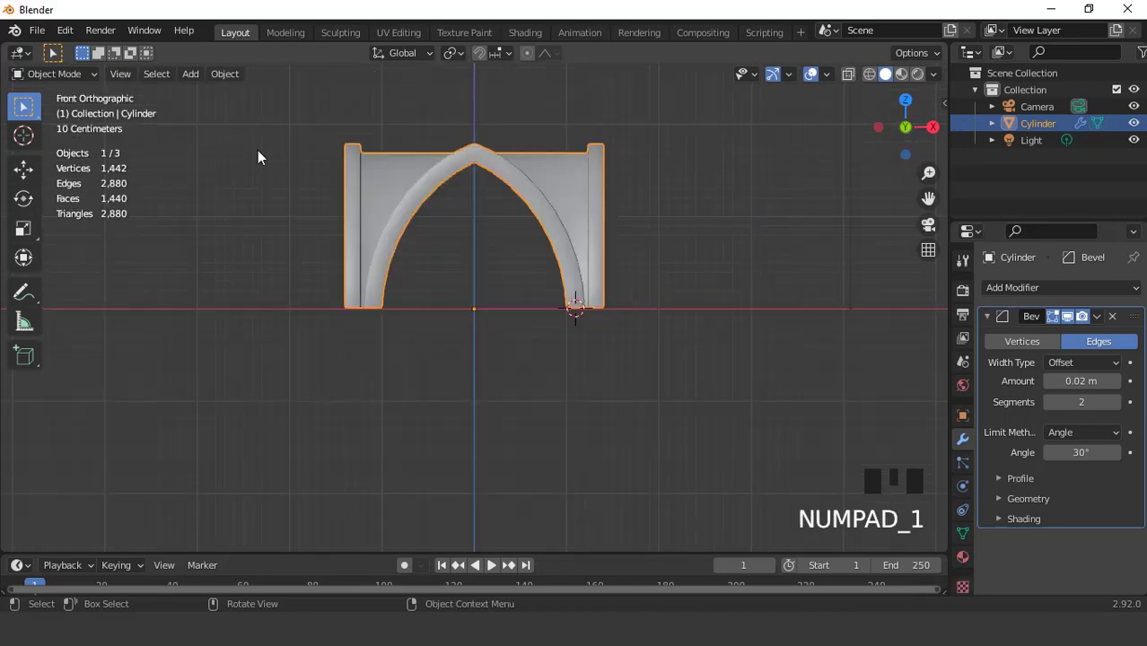
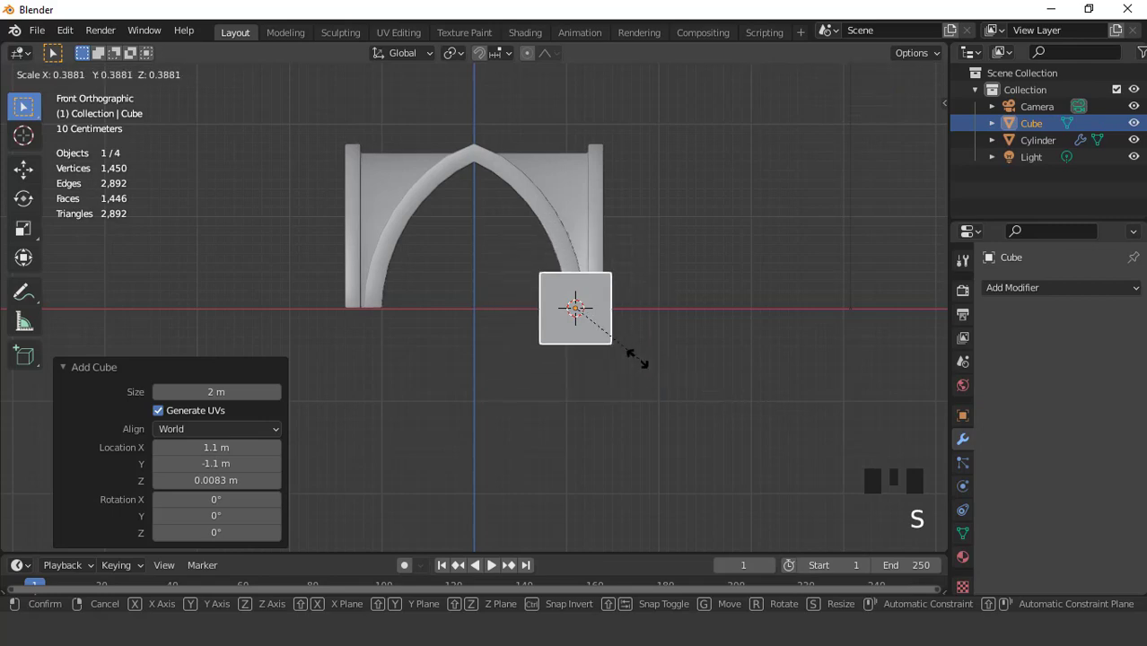
# - Scale the cube down and flatten it into a thin square base plate
pyautogui.scroll(3)
pyautogui.press('s')
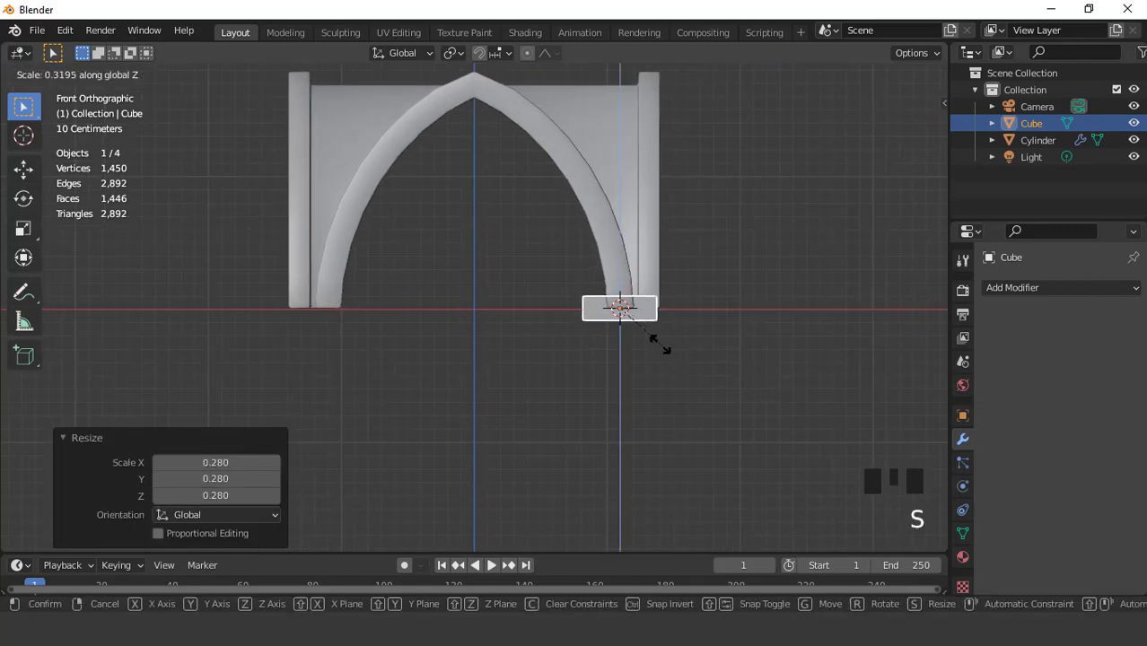
pyautogui.press('ctrl+KP_7')
pyautogui.press('KP_Decimal')
pyautogui.moveTo(855, 76); pyautogui.dragTo(656, 160)
pyautogui.scroll(-3)
pyautogui.press('g')
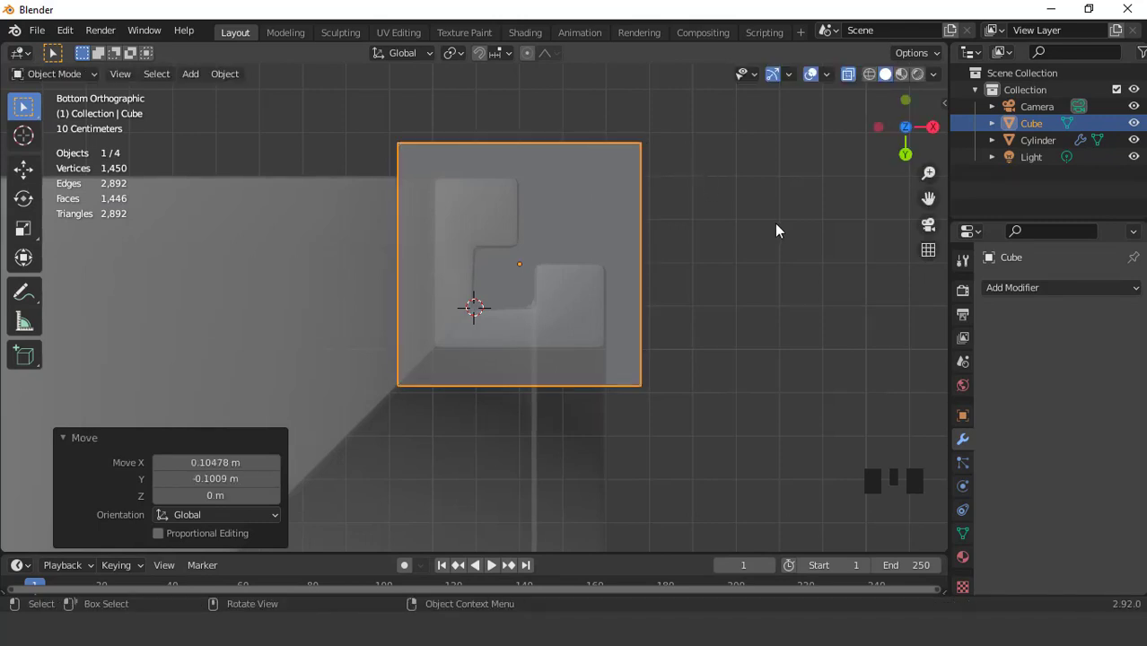
pyautogui.press('s')
# - Lower the base about 0.066 m to sit just beneath the vault's corner foot
pyautogui.press('KP_1')
pyautogui.press('h')
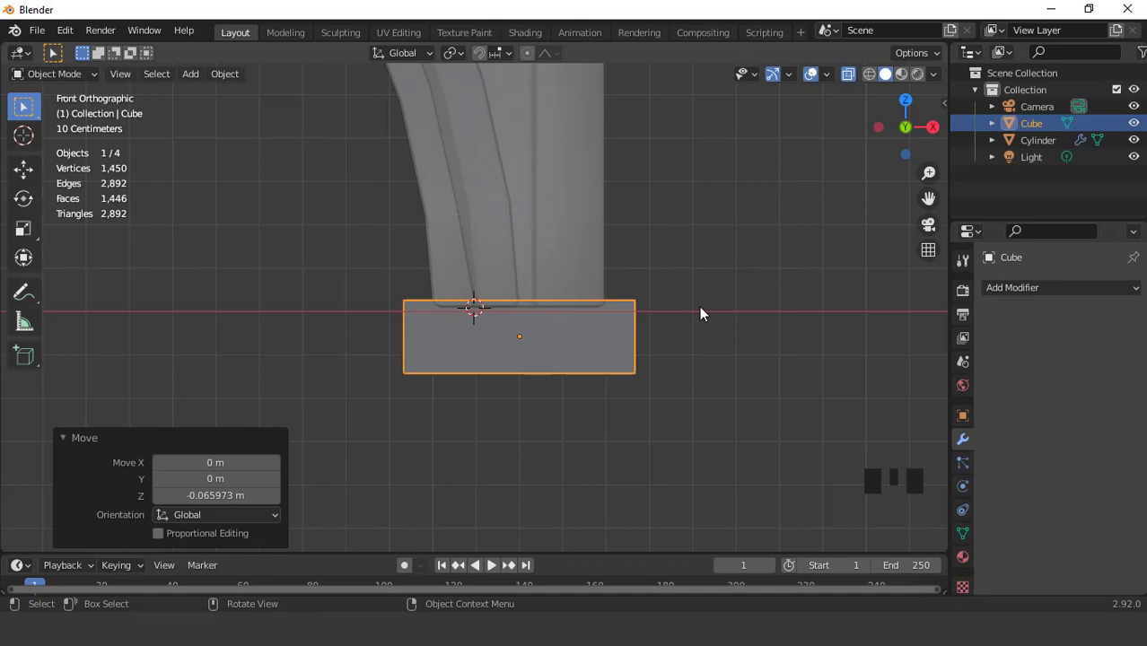
pyautogui.scroll(-3)
pyautogui.moveTo(613, 369); pyautogui.dragTo(596, 350)
pyautogui.scroll(-3)
pyautogui.moveTo(853, 75); pyautogui.dragTo(715, 226)
pyautogui.moveTo(714, 225); pyautogui.dragTo(705, 217)
pyautogui.press('ctrl+a')
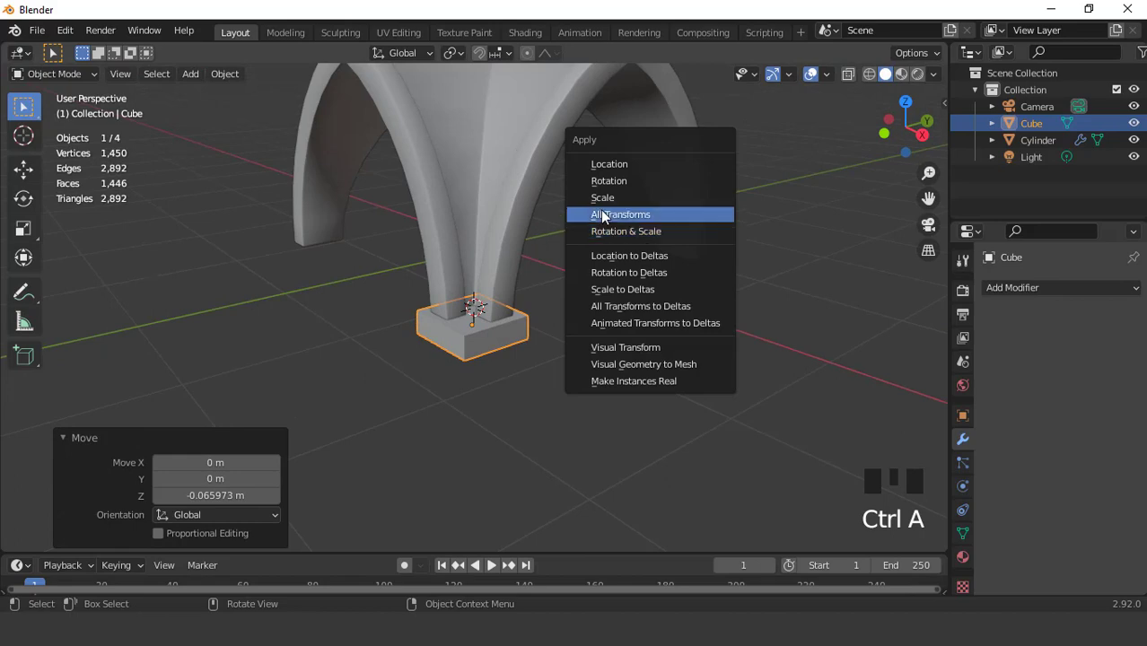
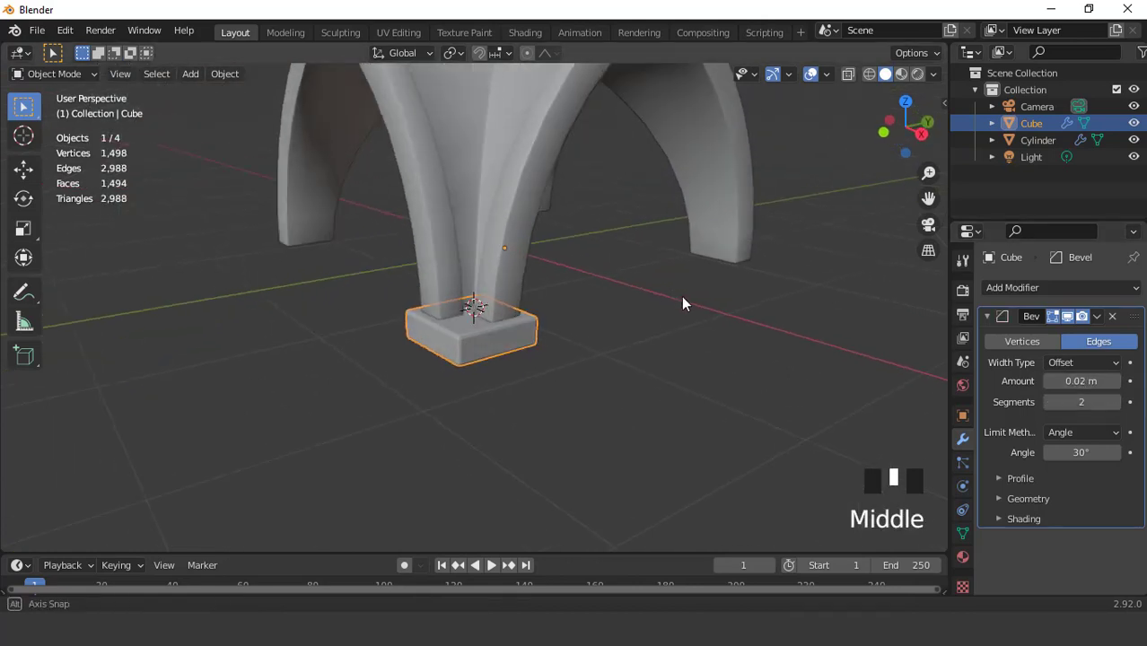
# - Apply all transforms to the base and give it a Bevel modifier
pyautogui.scroll(3)
pyautogui.rightClick(620, 316)
pyautogui.scroll(-3)
pyautogui.moveTo(635, 311); pyautogui.dragTo(989, 319)
pyautogui.click(990, 319)
pyautogui.click(837, 447)
# - Mirror the base on X and Y to all four feet, then duplicate it to lower 1.4 m below
pyautogui.moveTo(824, 490); pyautogui.dragTo(1087, 365)
pyautogui.scroll(-3)
pyautogui.moveTo(487, 214); pyautogui.dragTo(557, 284)
pyautogui.press('KP_1')
pyautogui.scroll(-3)
pyautogui.press('shift+d')
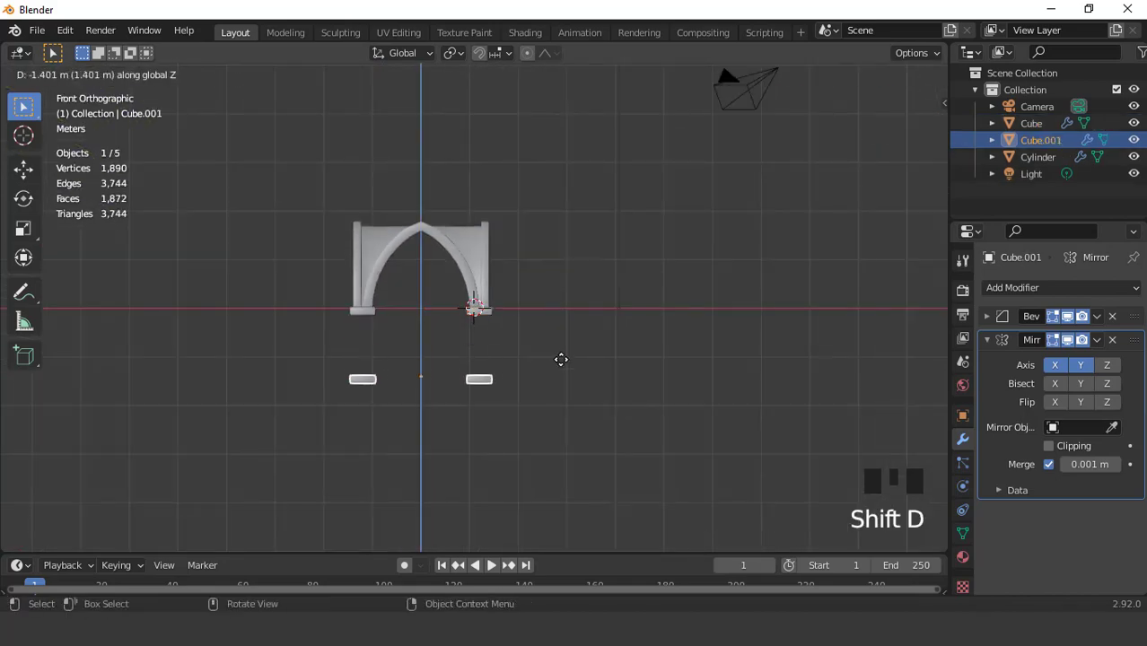
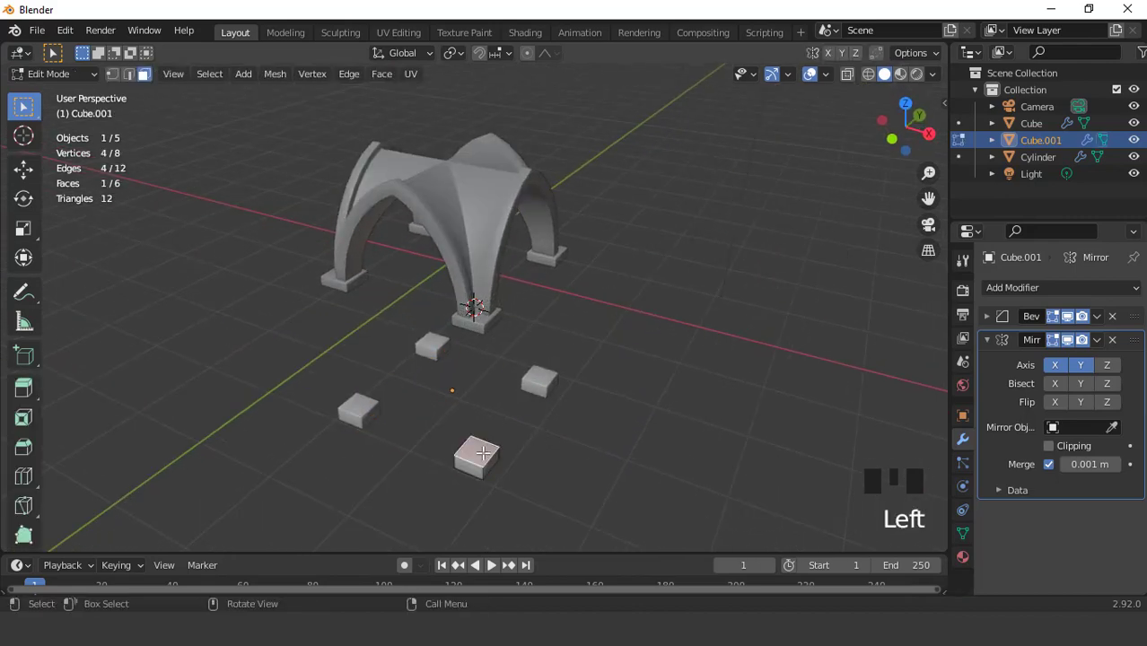
# - Snap the cursor to the lowered base's top face and add a 16-vertex capless cylinder there
pyautogui.press('shift+s')
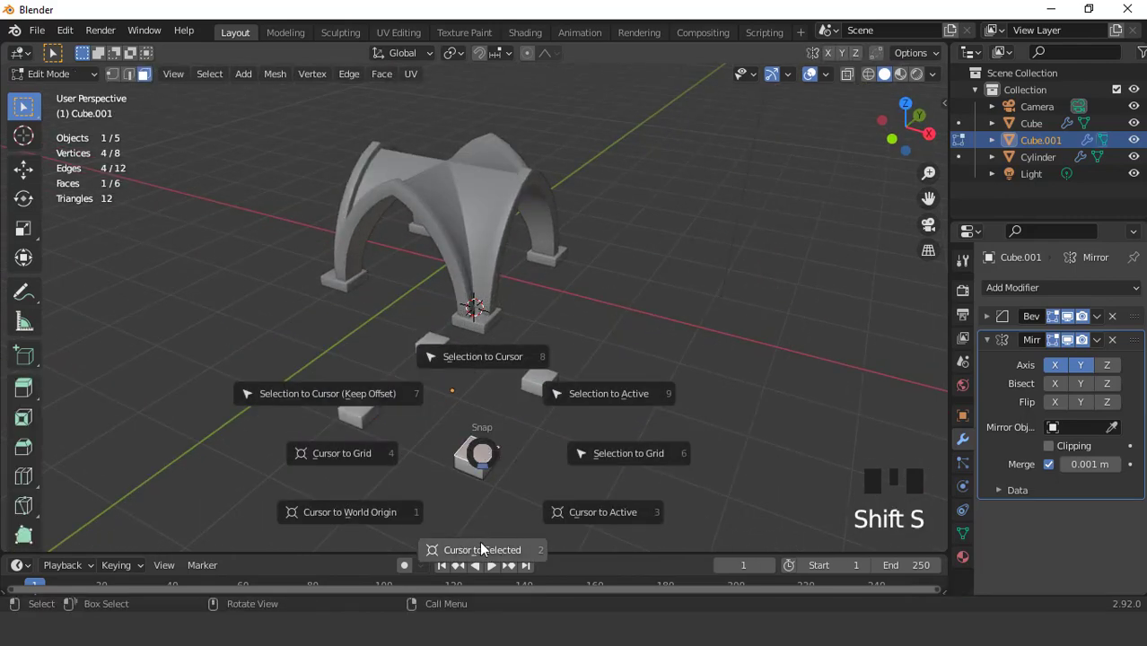
pyautogui.scroll(-3)
pyautogui.press('Tab')
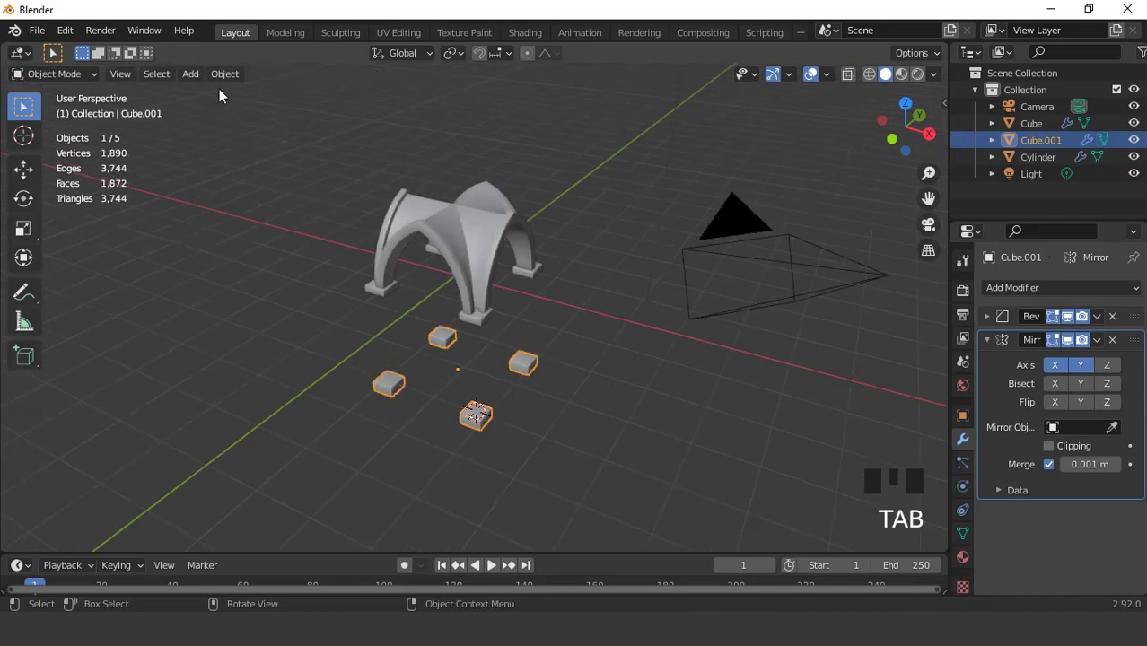
pyautogui.moveTo(196, 82); pyautogui.dragTo(546, 332)
pyautogui.press('KP_1')
pyautogui.press('s')
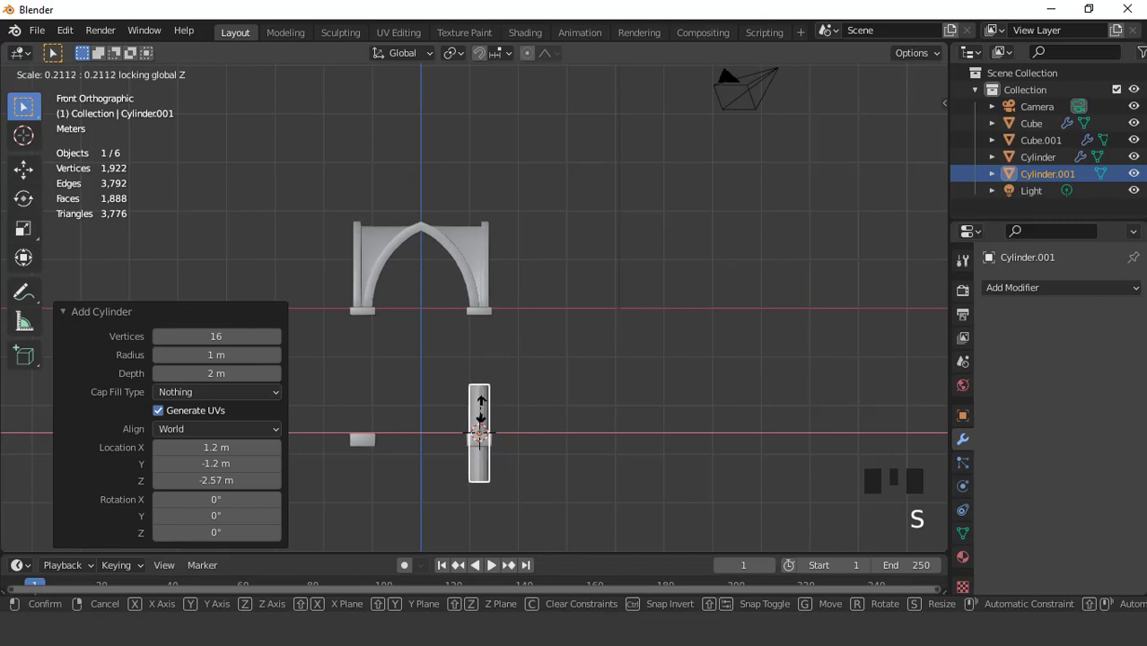
# - Thin the cylinder, raise it along Z and stretch it up to the vault foot
pyautogui.scroll(3)
pyautogui.press('g')
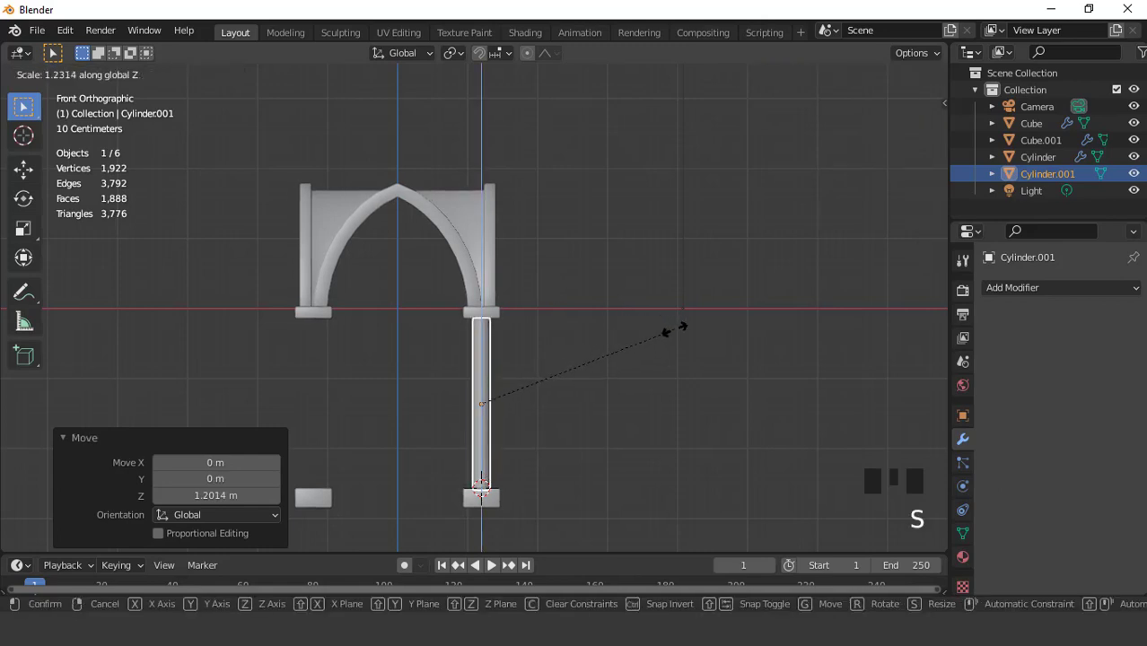
pyautogui.scroll(3)
pyautogui.press('s')
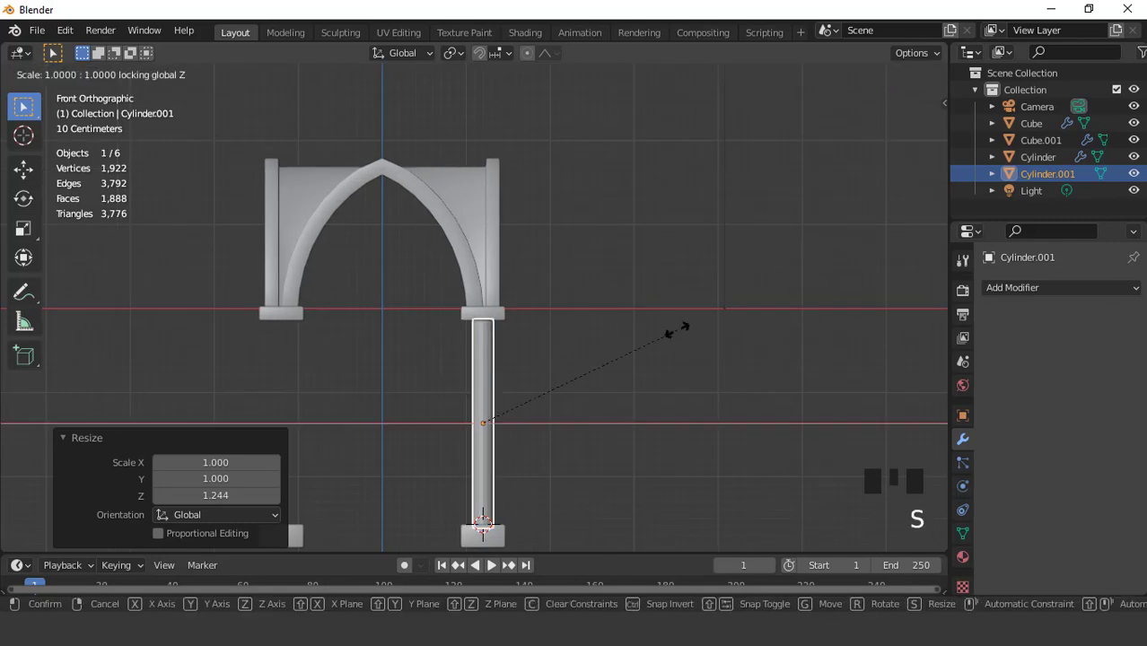
pyautogui.rightClick(631, 261)
pyautogui.scroll(-3)
pyautogui.moveTo(538, 314); pyautogui.dragTo(818, 79)
pyautogui.moveTo(818, 79); pyautogui.dragTo(704, 122)
pyautogui.scroll(3)
pyautogui.scroll(-3)
# - Widen the column slightly to 1.011 and apply all its transforms
pyautogui.moveTo(458, 269); pyautogui.dragTo(653, 257)
pyautogui.press('KP_1')
pyautogui.scroll(3)
pyautogui.click(814, 84)
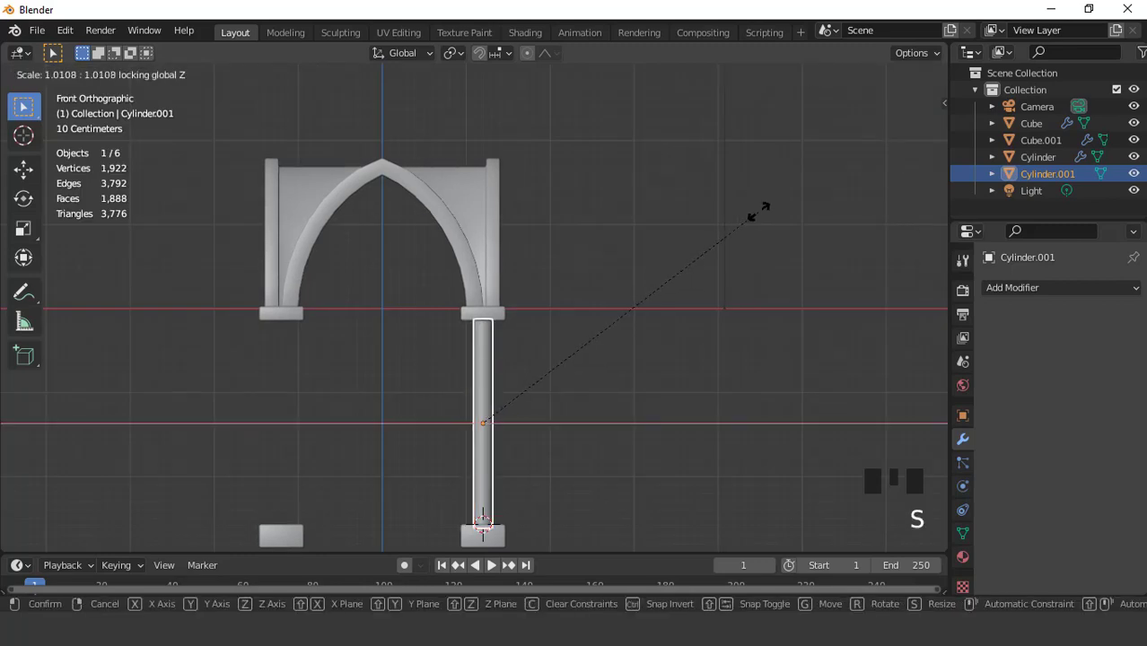
pyautogui.click(816, 76)
pyautogui.scroll(-3)
pyautogui.moveTo(596, 289); pyautogui.dragTo(570, 297)
pyautogui.scroll(3)
pyautogui.click(797, 99)
pyautogui.press('ctrl+a')
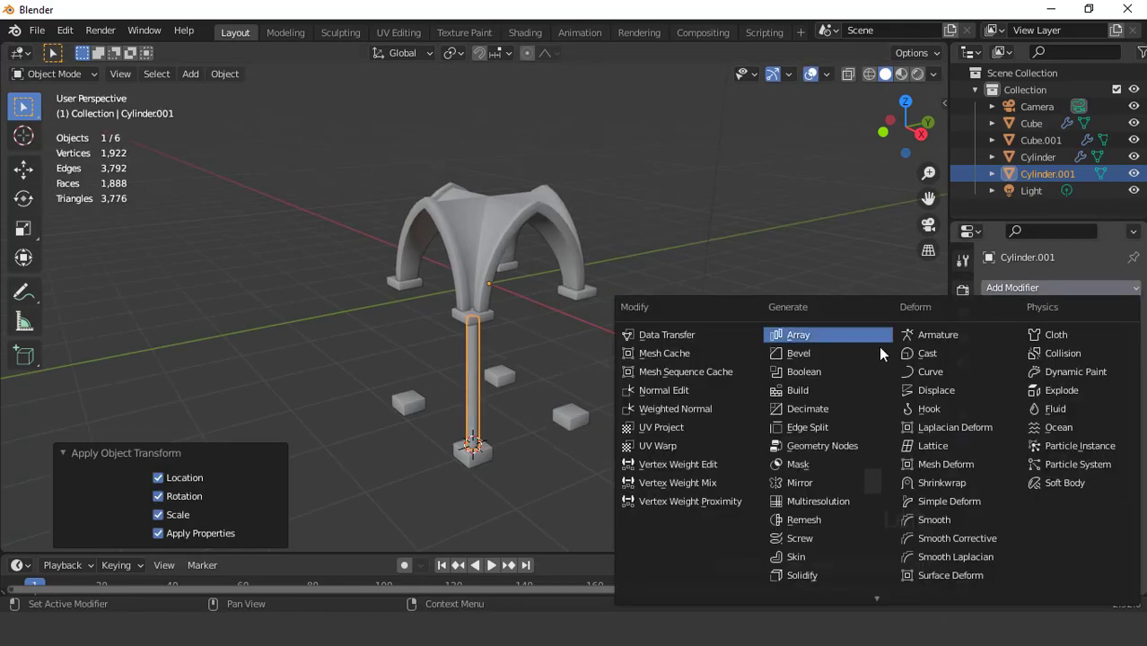
# - Mirror the column on X and Y so it repeats at all four corners
pyautogui.moveTo(821, 491); pyautogui.dragTo(1079, 345)
pyautogui.scroll(-3)
pyautogui.moveTo(544, 359); pyautogui.dragTo(646, 351)
pyautogui.press('KP_1')
pyautogui.scroll(3)
pyautogui.scroll(-3)
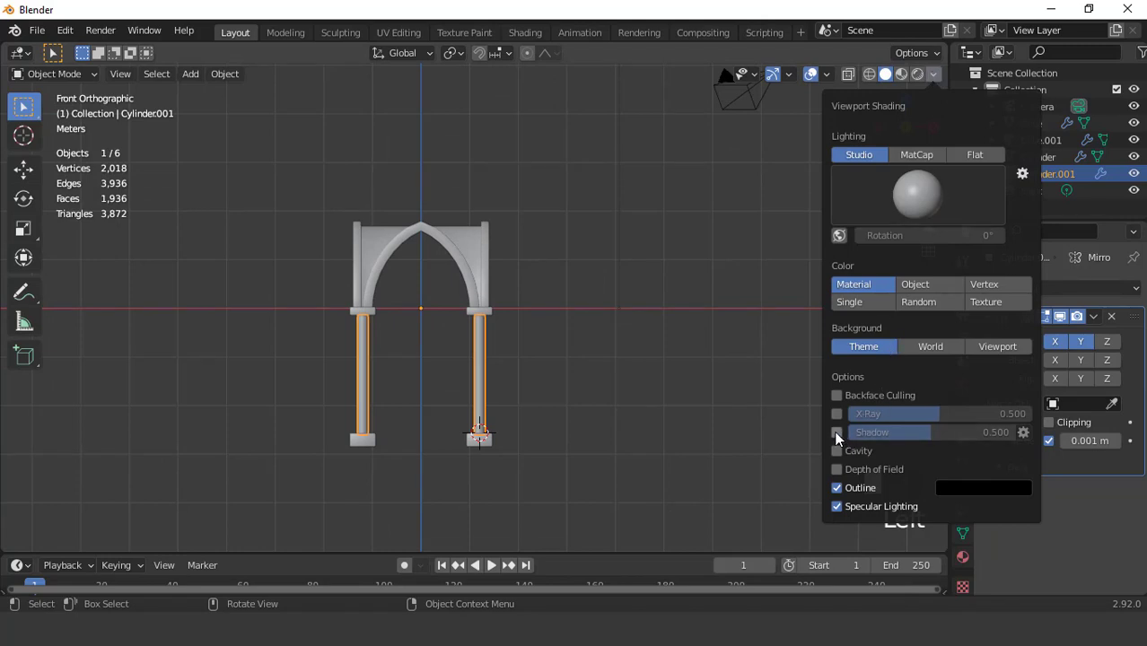
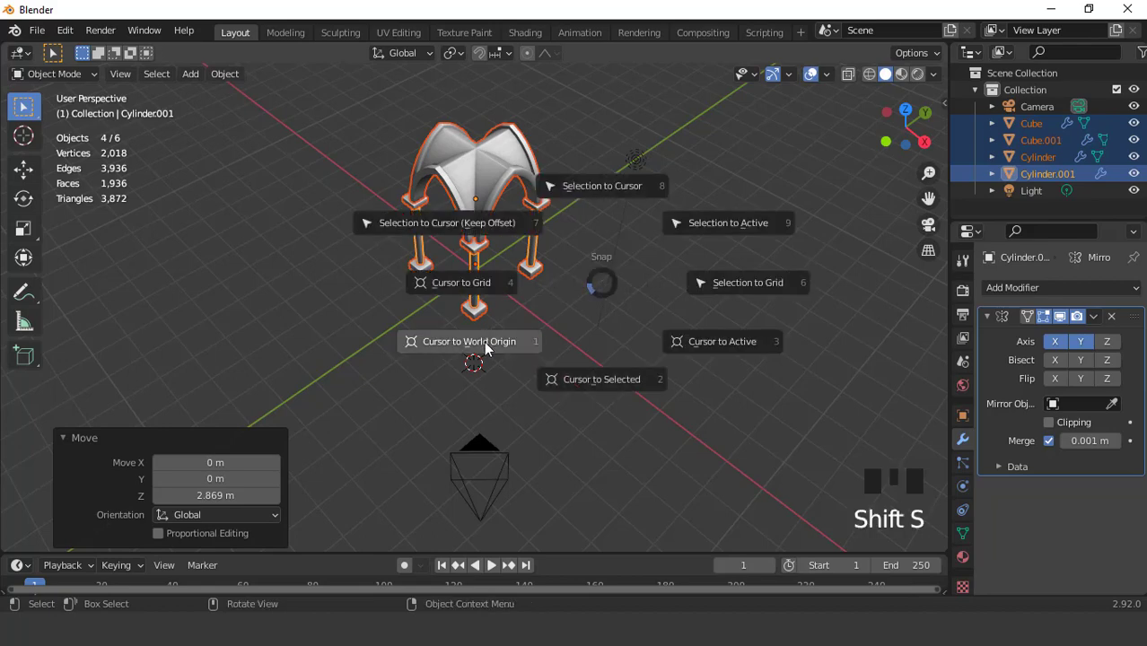
# - Return the cursor to the world origin and add a ground plane scaled up fourfold
pyautogui.moveTo(519, 268); pyautogui.dragTo(203, 74)
pyautogui.moveTo(202, 74); pyautogui.dragTo(592, 300)
pyautogui.press('s')
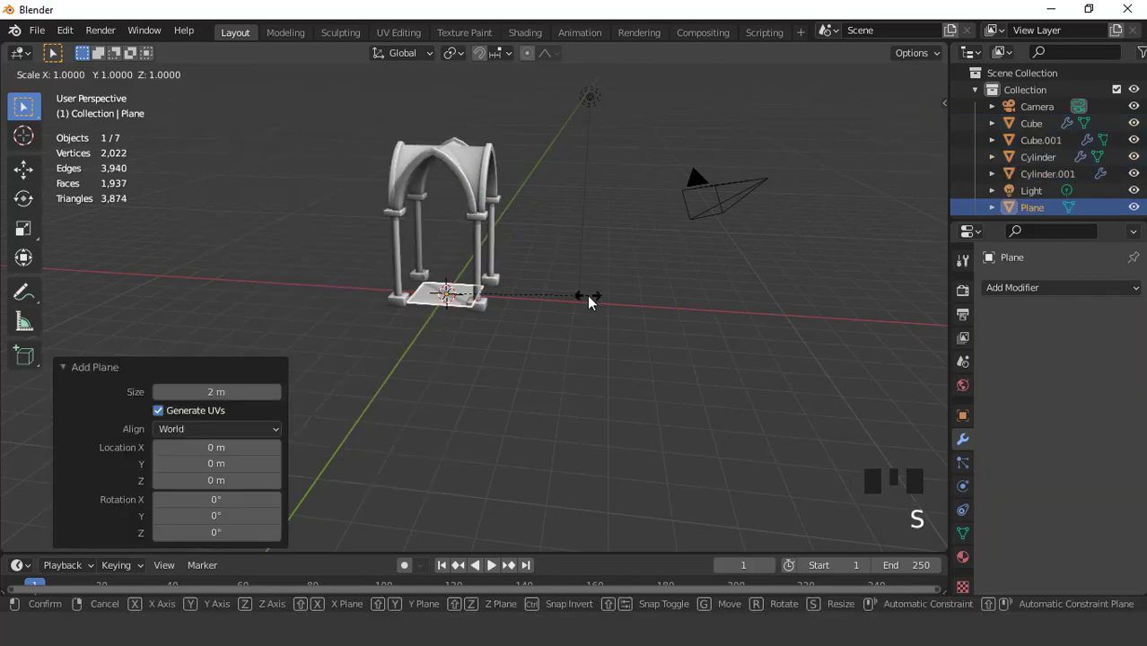
pyautogui.moveTo(500, 337); pyautogui.dragTo(516, 359)
pyautogui.press('s')
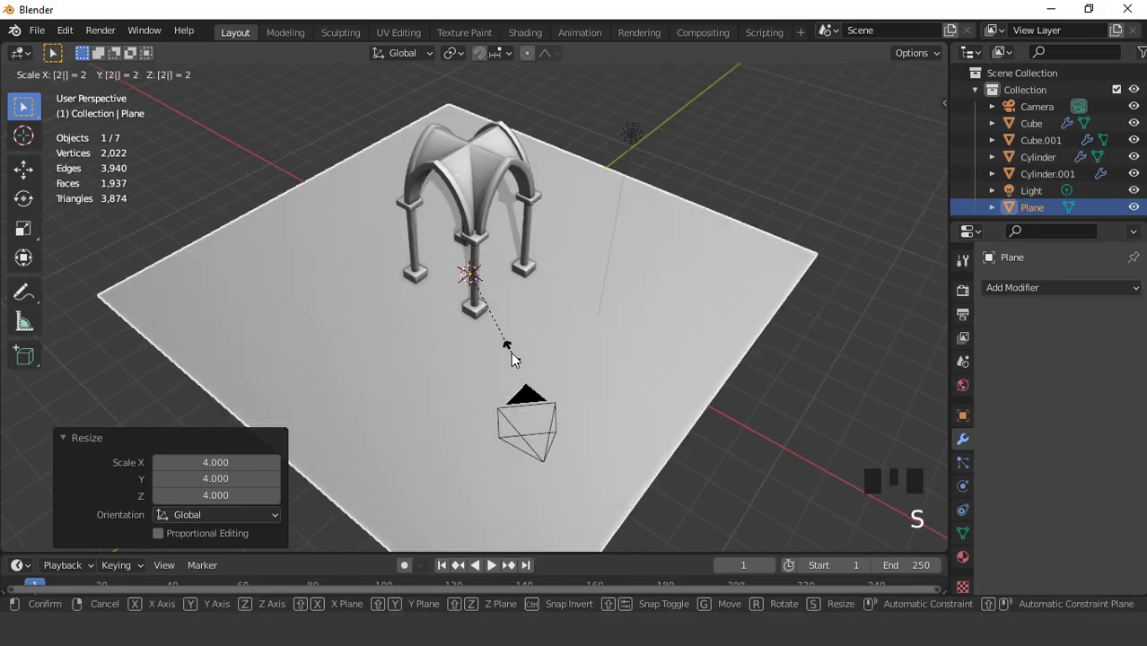